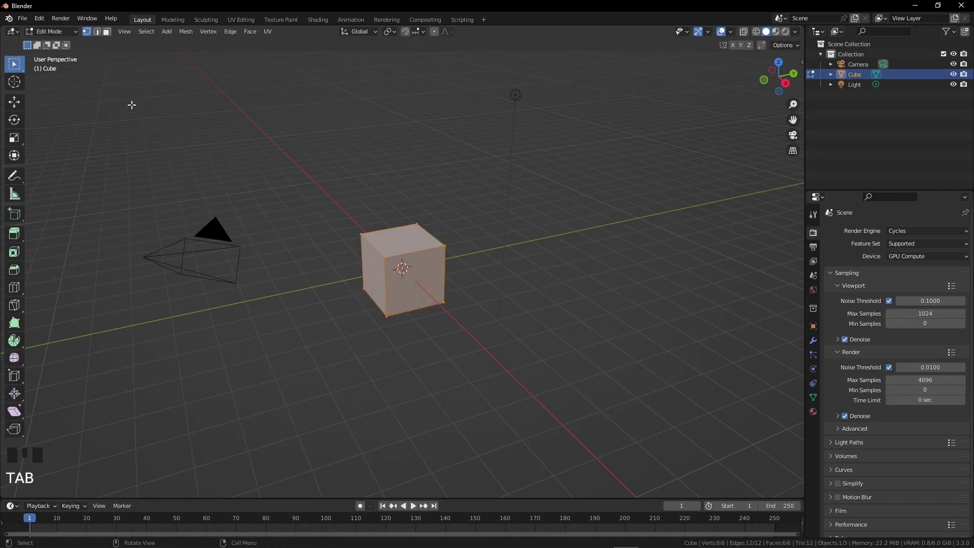
In Face select, pick the cube's top face and delete it to open the box
left_click_drag(55, 55, 181, 116)
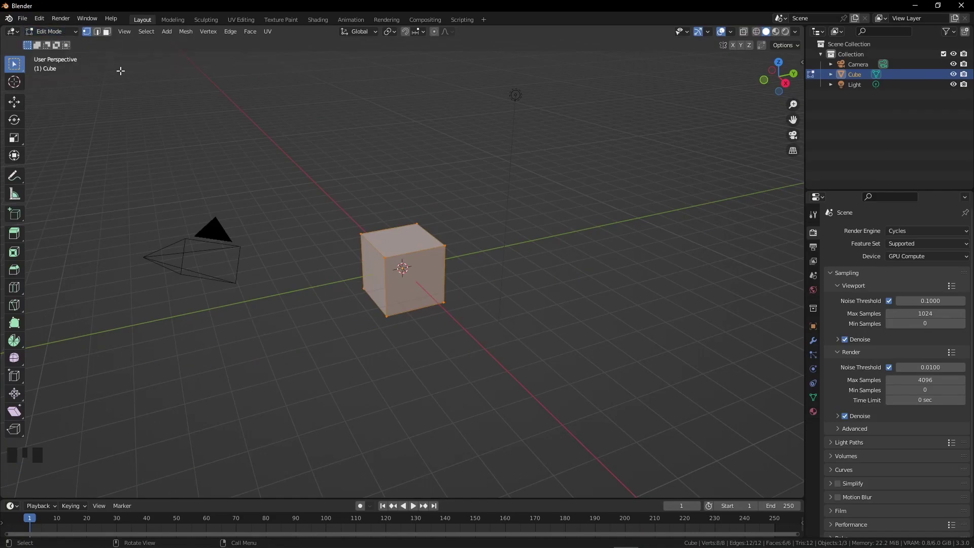
key("3")
left_click(402, 234)
scroll("up", 3)
left_click_drag(426, 251, 432, 269)
key("x")
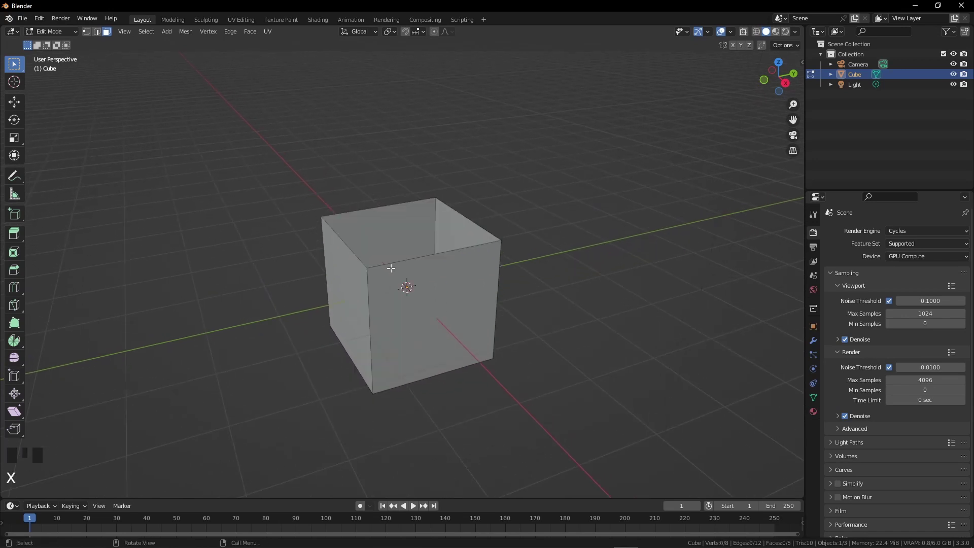
Look into the open box, switch to Edge select and pick one top edge
left_click_drag(419, 261, 102, 36)
key("KP_2")
left_click_drag(500, 240, 487, 232)
left_click(486, 232)
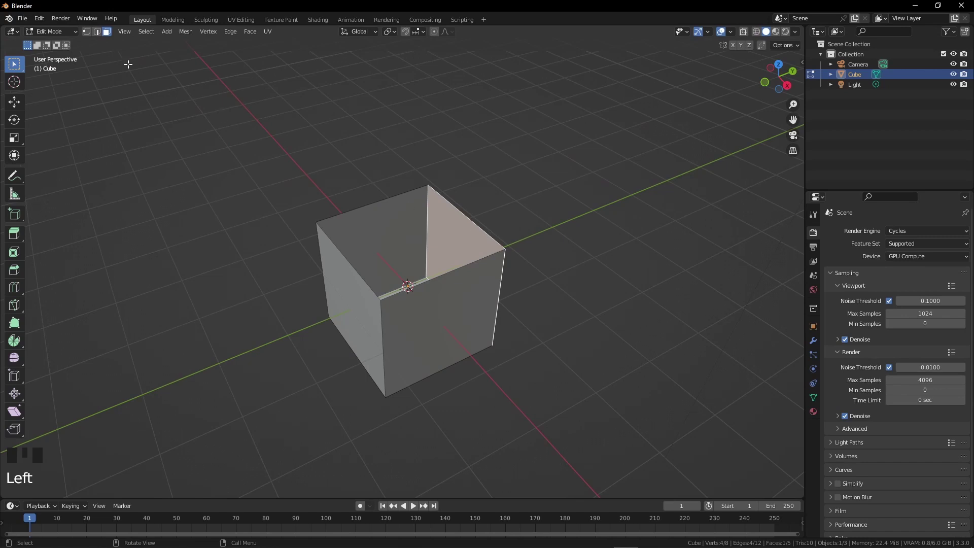
Extrude the first two top edges outward into flat flaps
left_click_drag(101, 35, 452, 250)
left_click_drag(452, 250, 474, 230)
left_click(474, 230)
key("e")
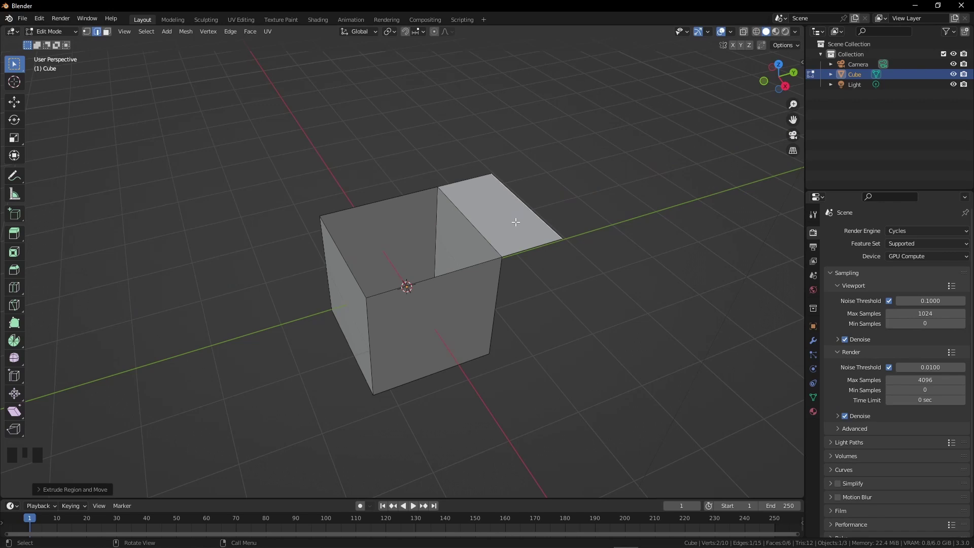
left_click(430, 278)
key("e")
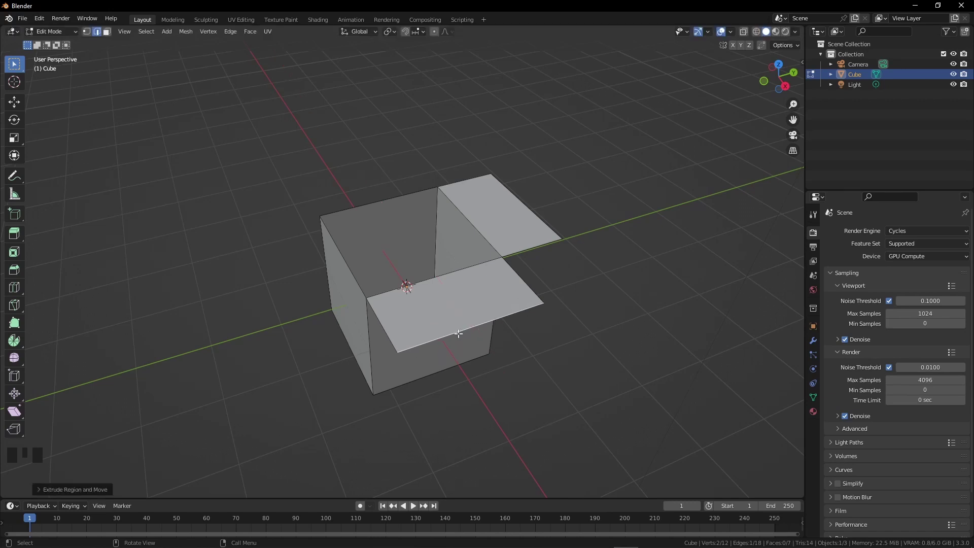
Extrude the remaining two top edges outward so all four sides have flaps
left_click(353, 281)
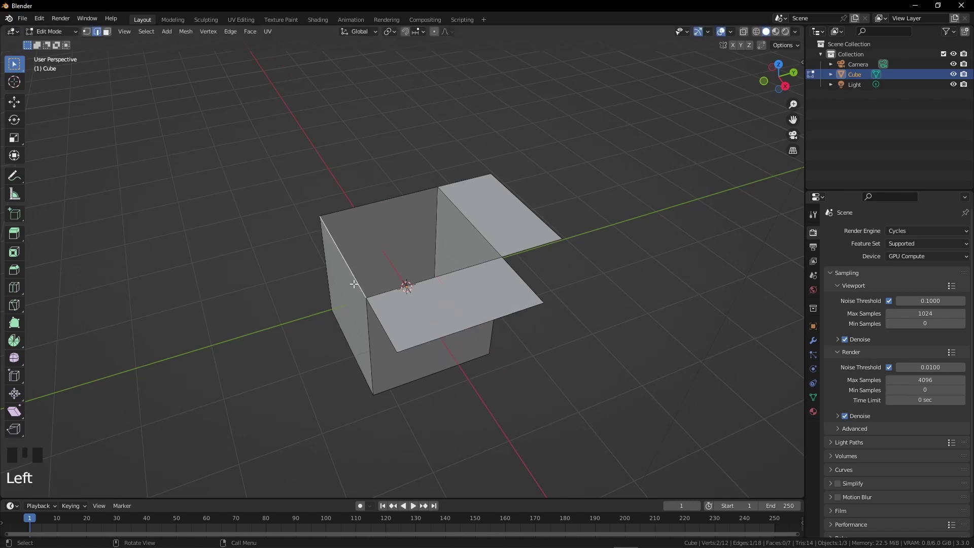
key("e")
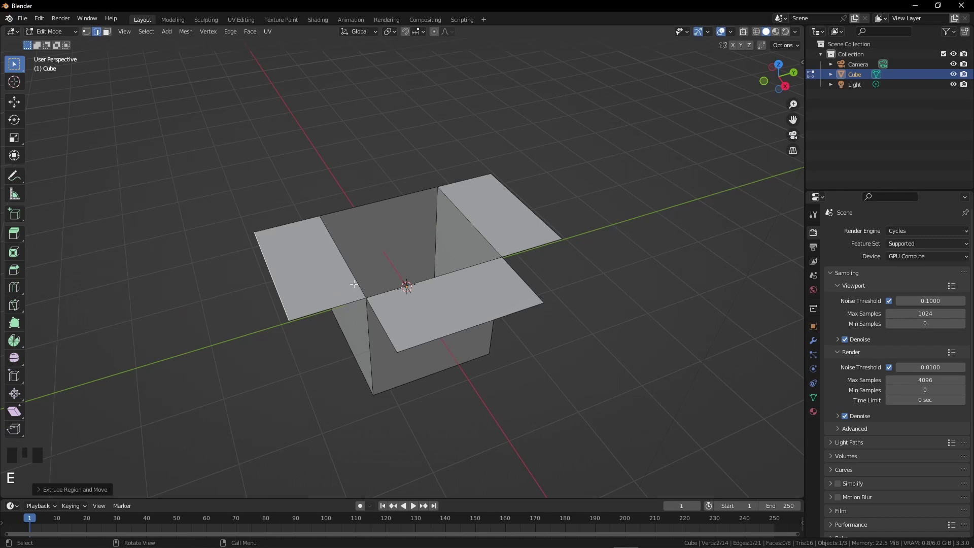
left_click(365, 208)
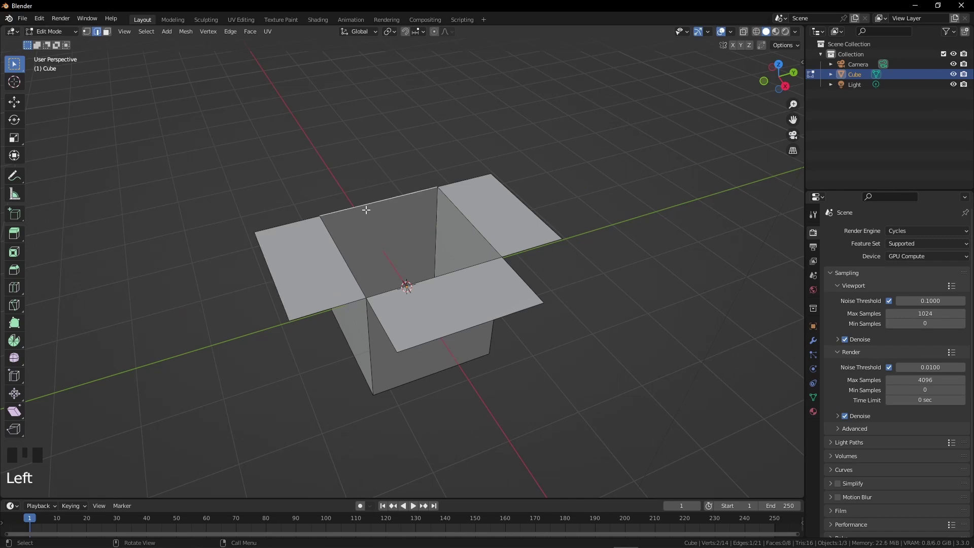
key("e")
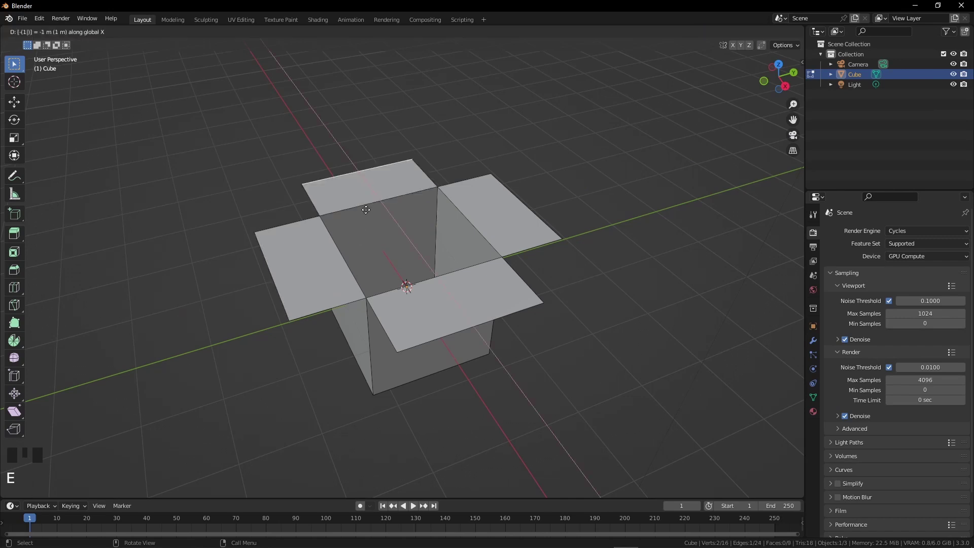
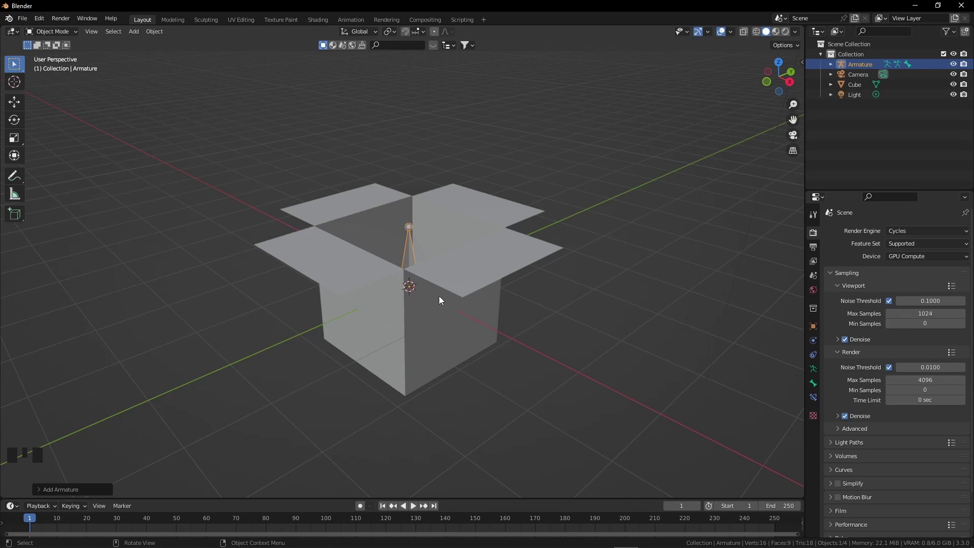
View the new single-bone armature from the front, zoomed in, ready to edit its bones
left_click_drag(69, 34, 384, 265)
key("KP_1")
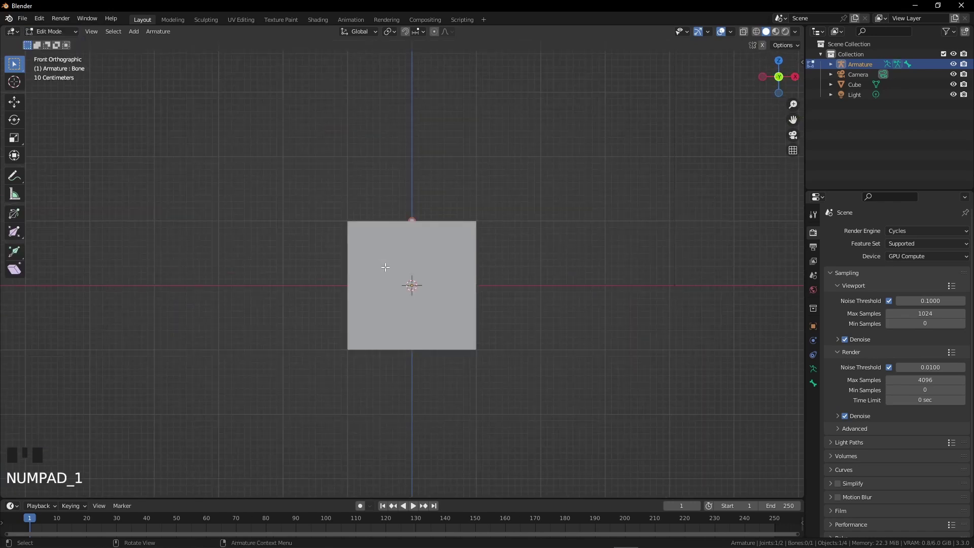
scroll("up", 3)
middle_click(476, 304)
In wireframe shading, drag the bone's lower end down to the box bottom so it spans the full height
key("z")
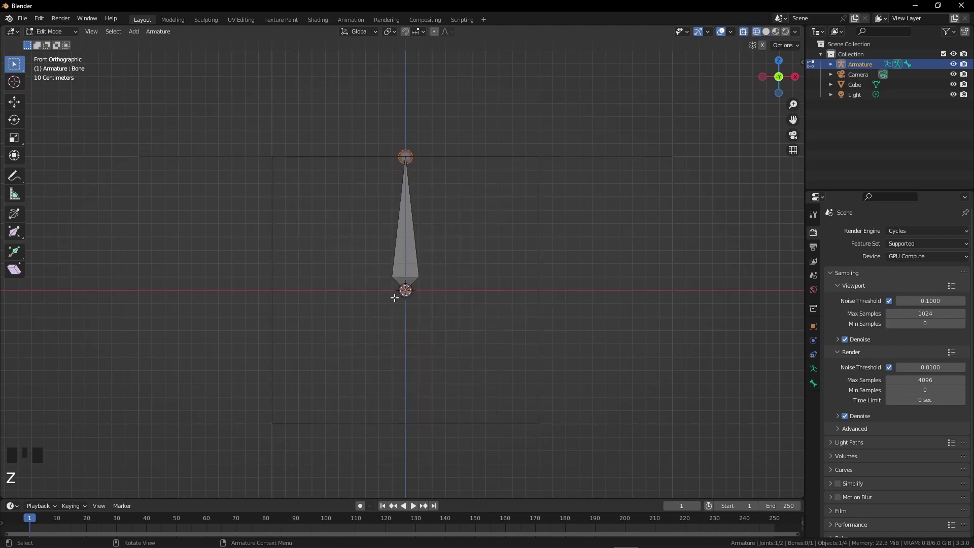
left_click(408, 289)
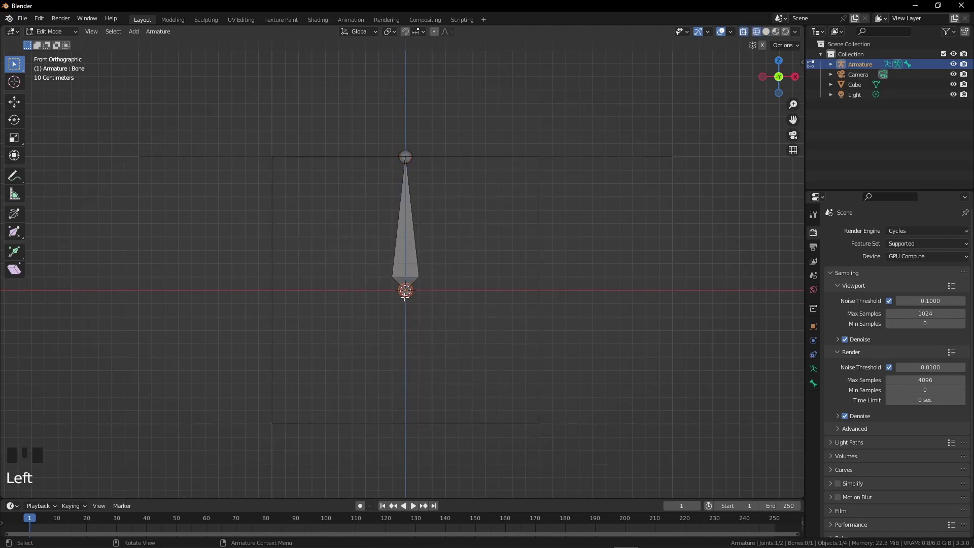
key("g")
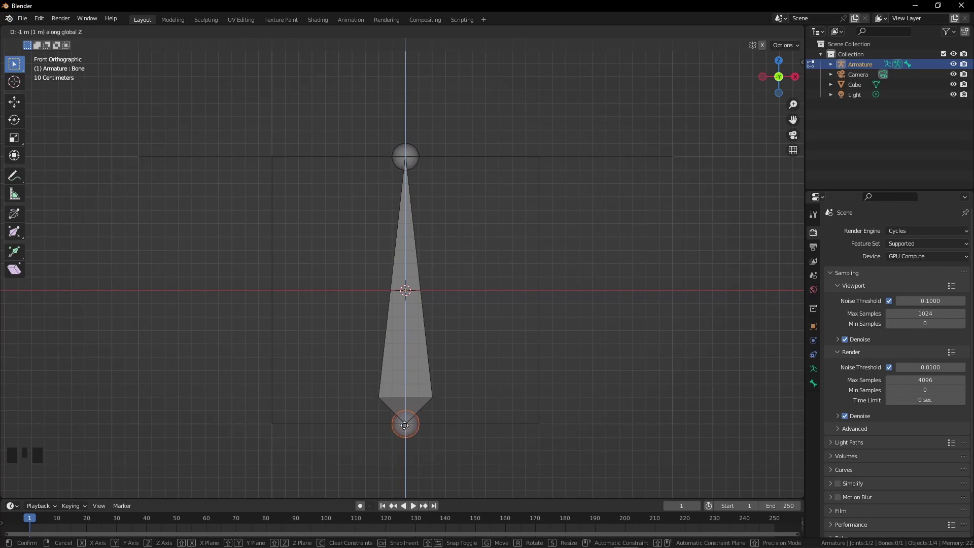
left_click(412, 165)
Extrude a horizontal bone from the top joint, clear its parent and start moving it to the box edge
key("e")
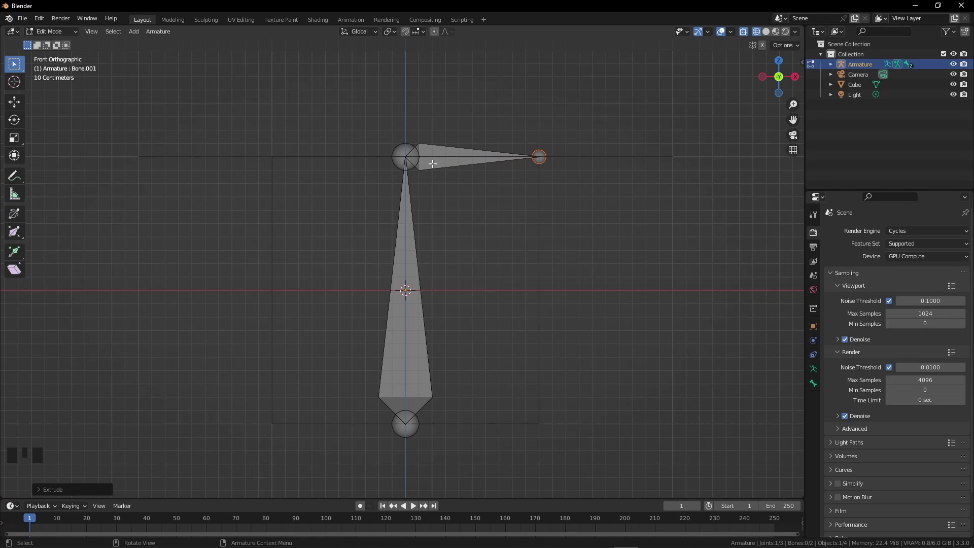
left_click(431, 158)
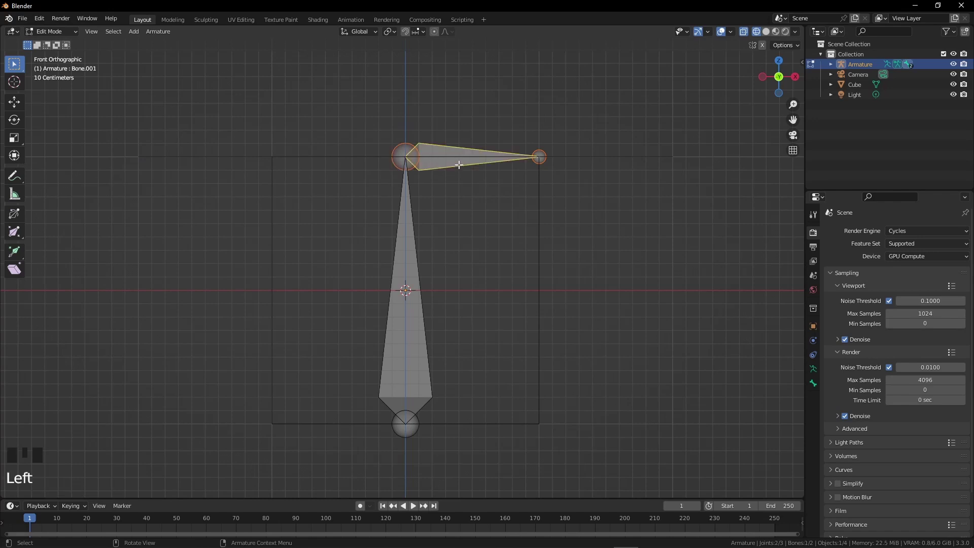
key("alt+p")
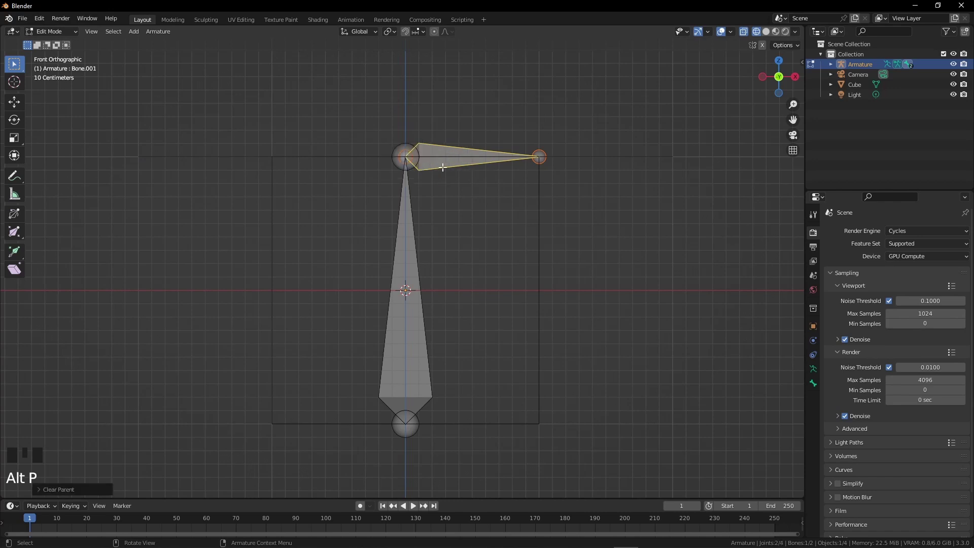
key("g")
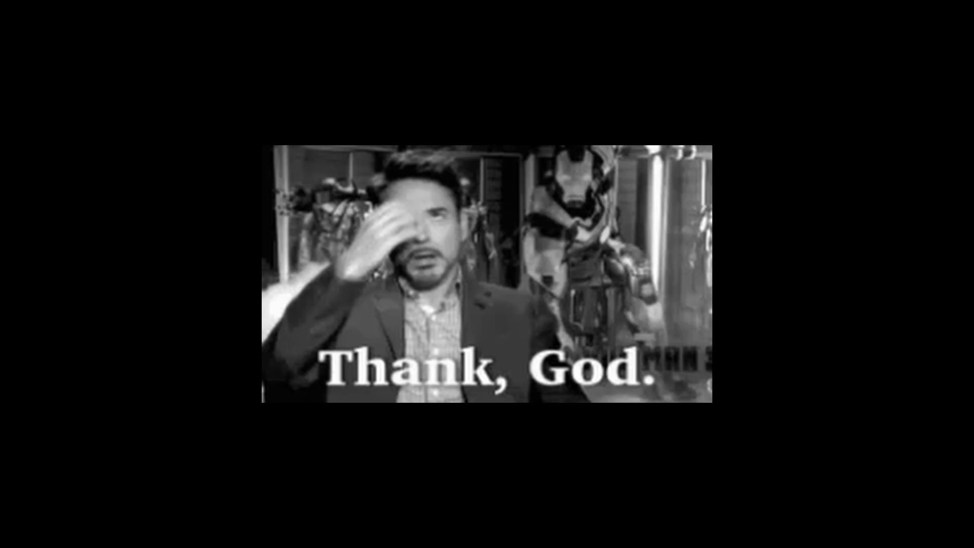
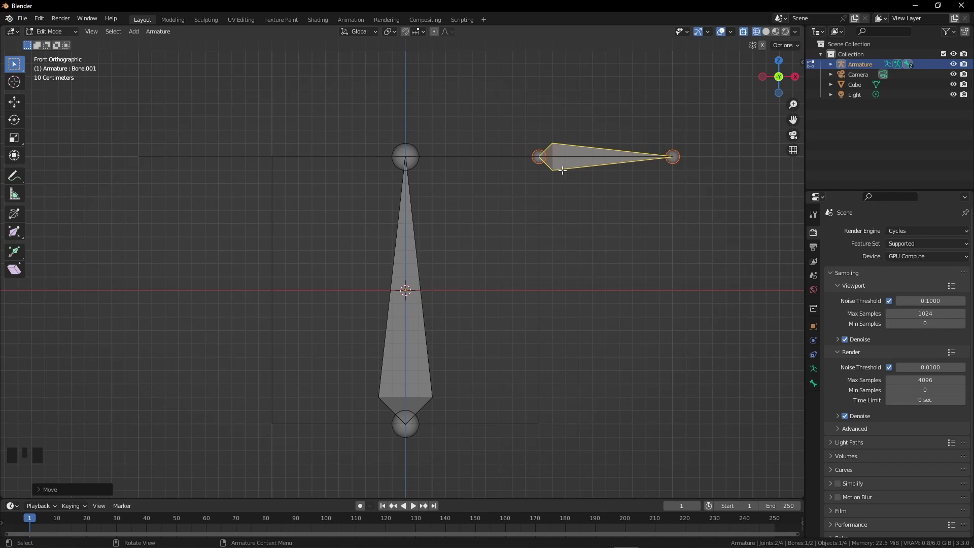
Duplicate the horizontal flap bone into a third bone and leave the front view
key("shift+d")
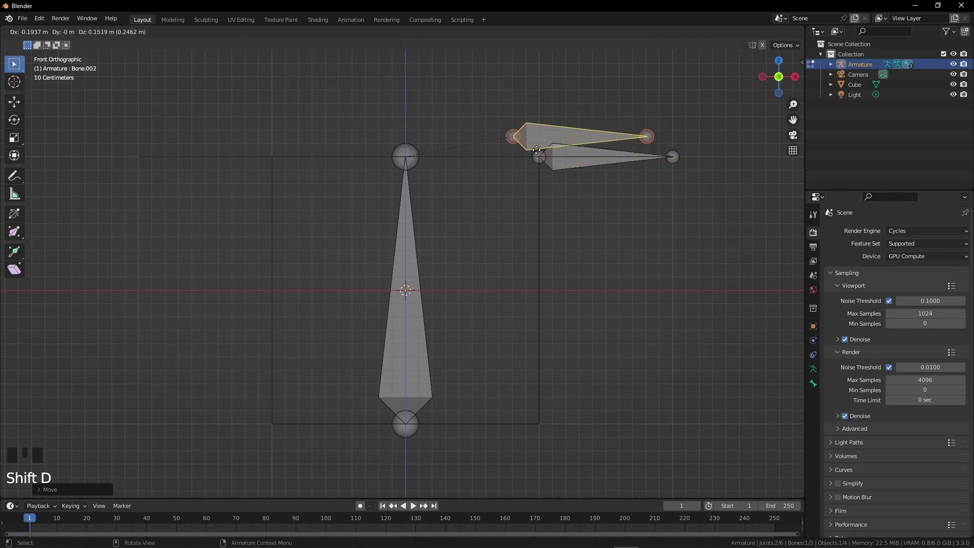
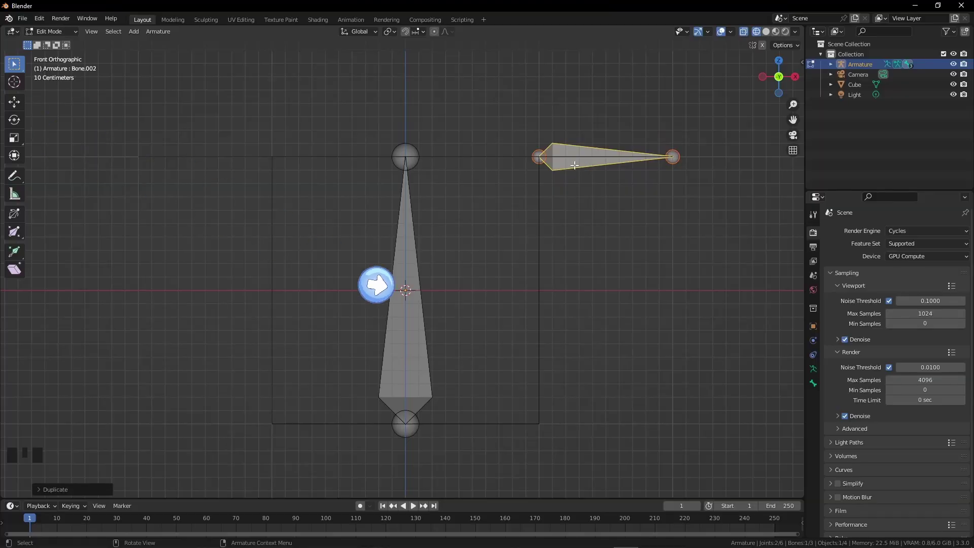
left_click_drag(573, 174, 557, 208)
Back in solid shading, rotate the duplicated bone about the box's central axis toward another flap
scroll("down", 3)
left_click_drag(562, 209, 575, 219)
key("z")
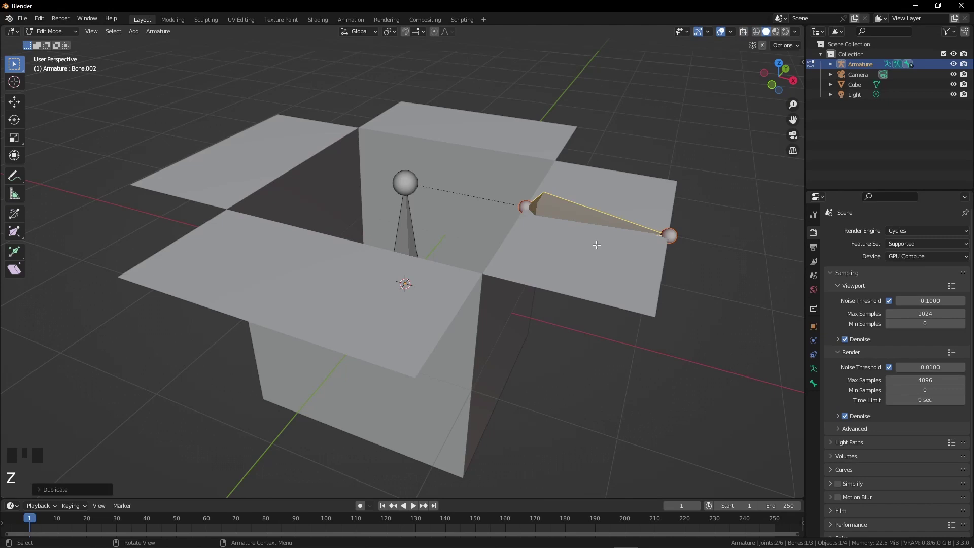
key(".")
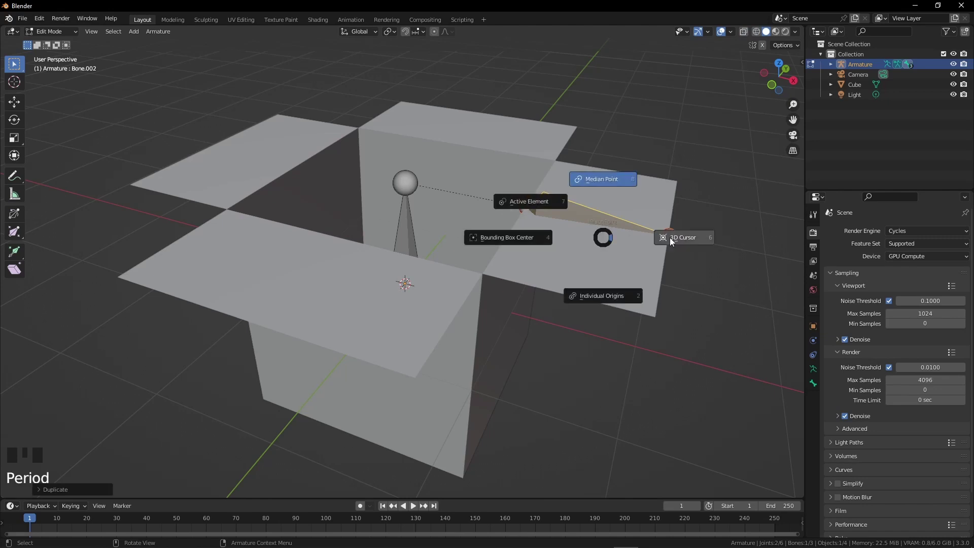
key("r")
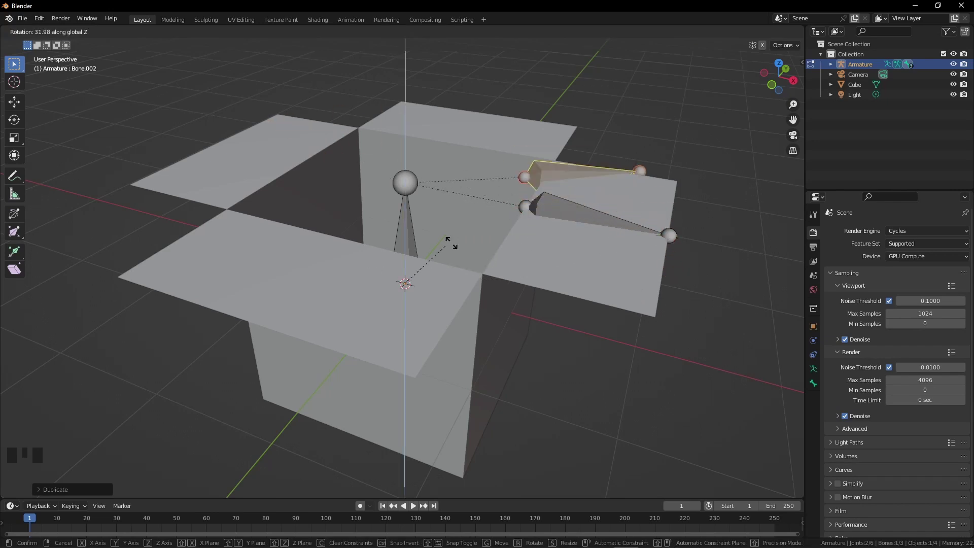
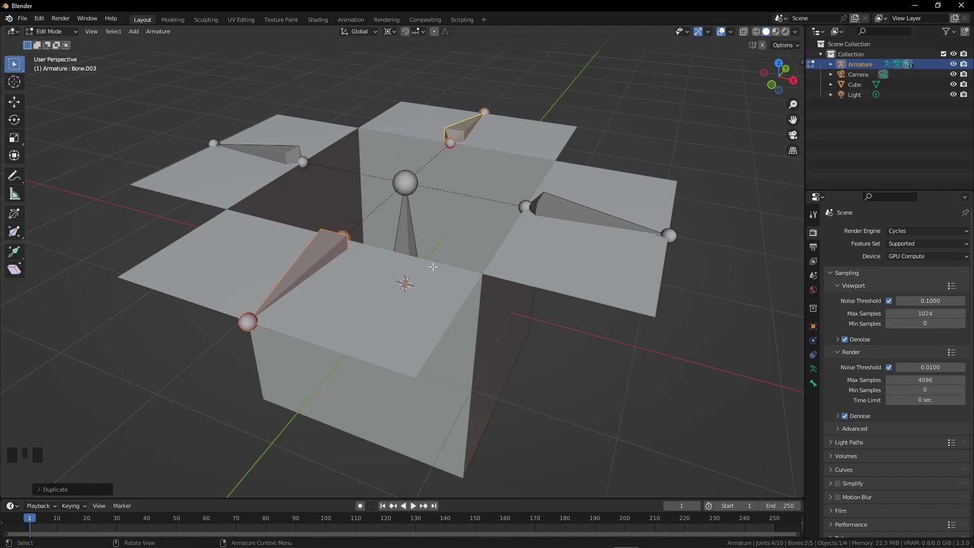
Pick the right flap bone in Edit Mode so it can be given its side name
key("KP_1")
left_click_drag(468, 243, 570, 179)
left_click(570, 178)
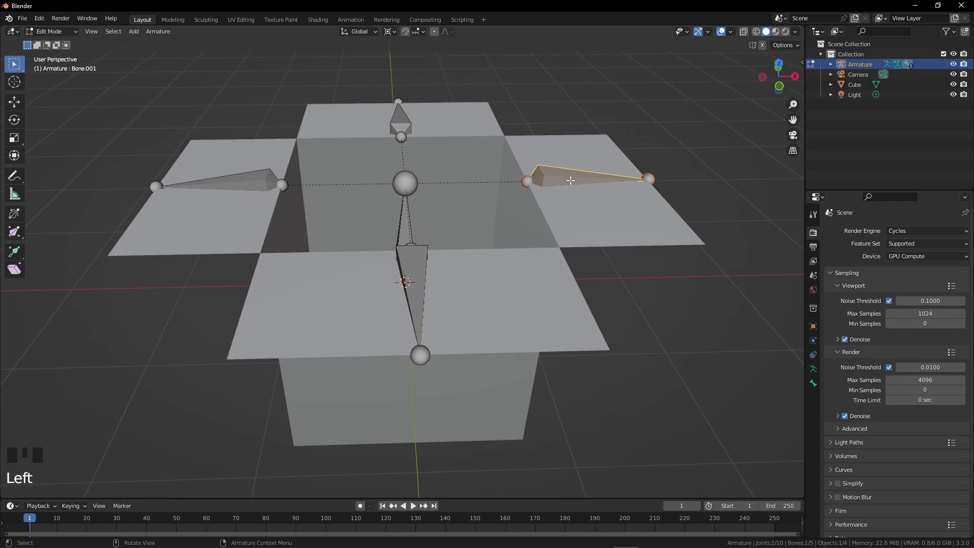
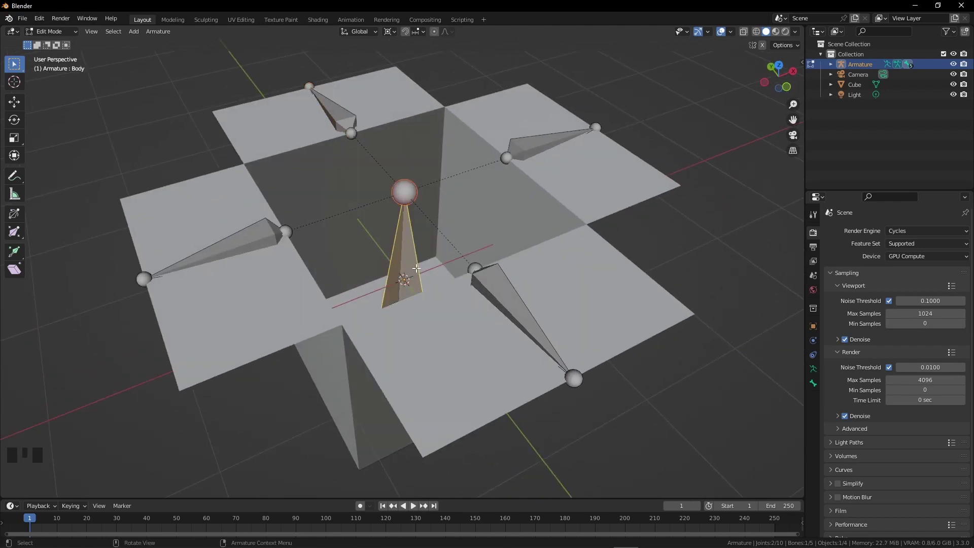
Select the box mesh then the armature and parent the box to it with Ctrl+P
left_click_drag(64, 66, 266, 178)
left_click_drag(265, 178, 227, 261)
left_click(228, 260)
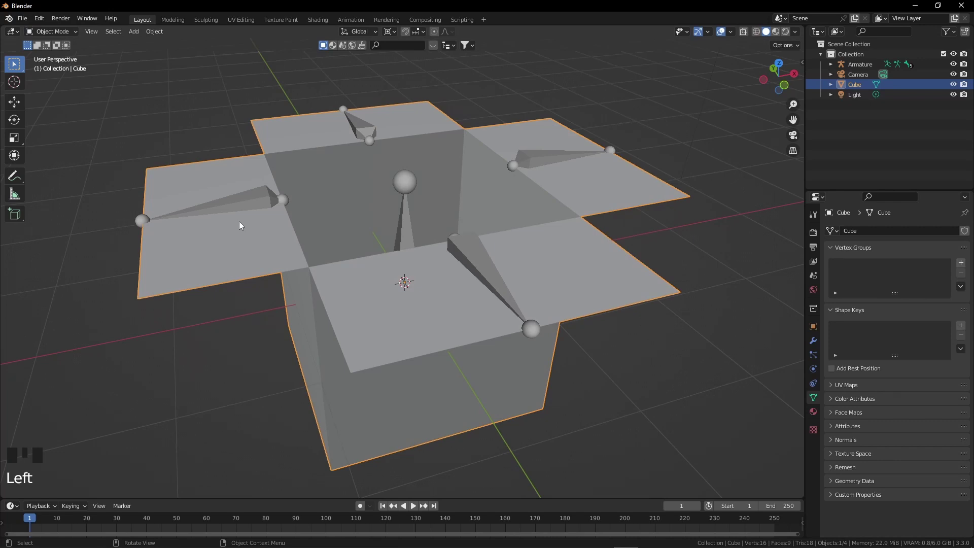
left_click(260, 200)
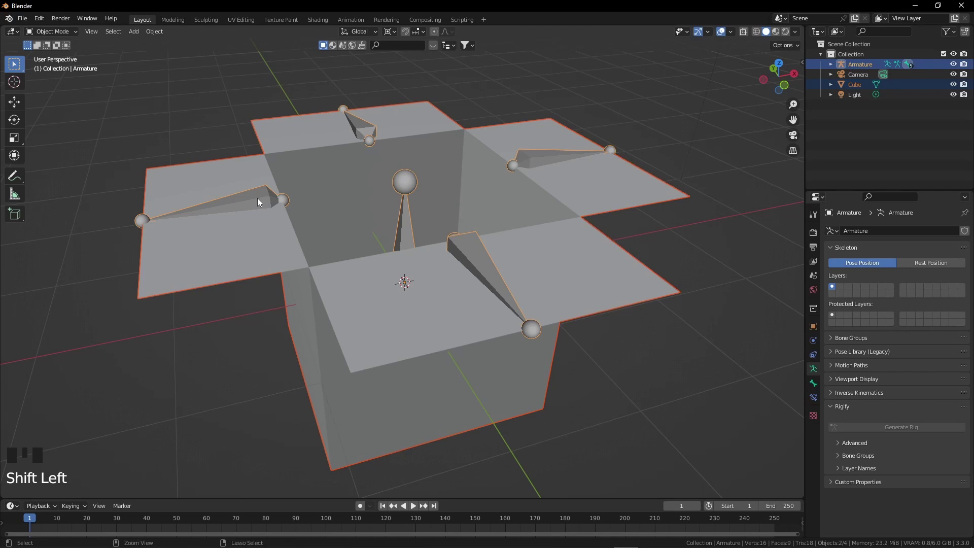
key("ctrl+p")
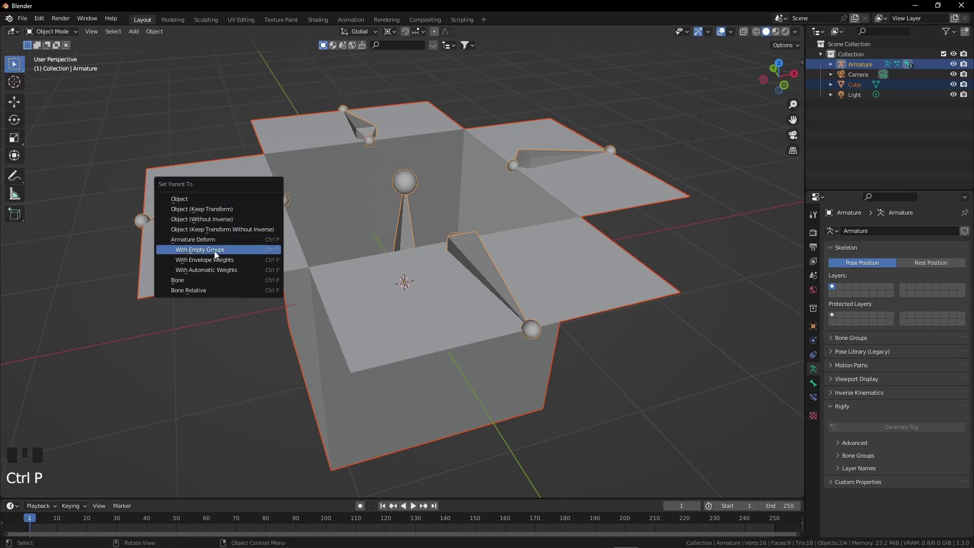
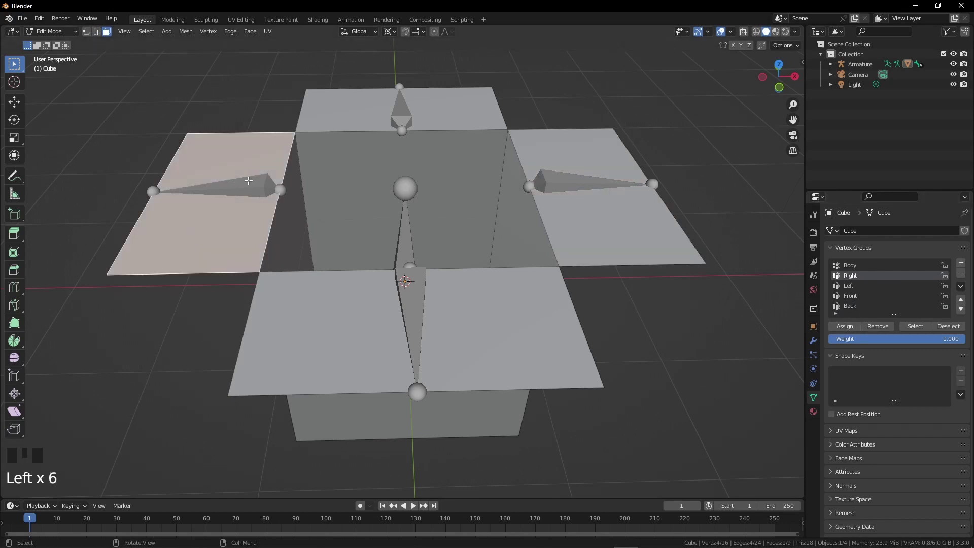
Select a flap's faces and assign them to that flap's matching vertex group
left_click_drag(846, 288, 831, 270)
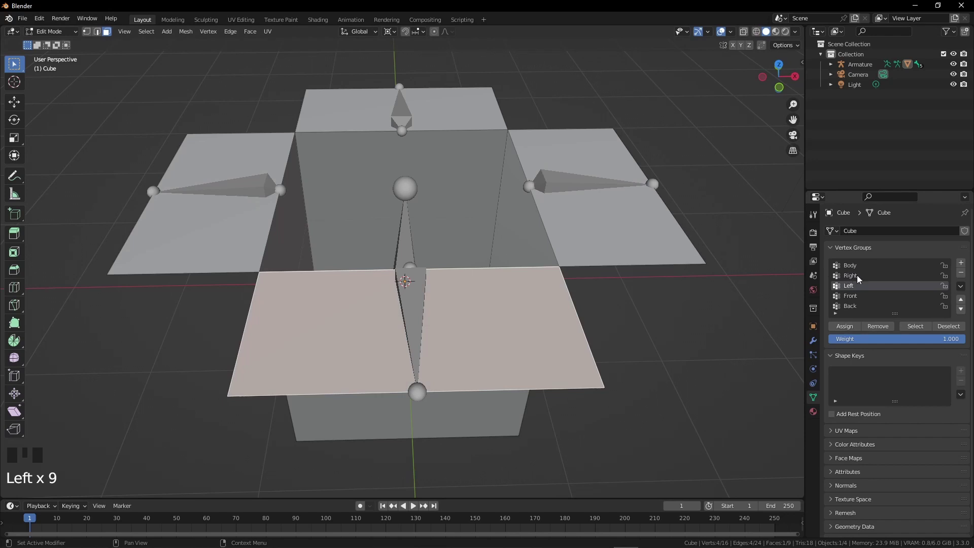
left_click(857, 305)
left_click(842, 330)
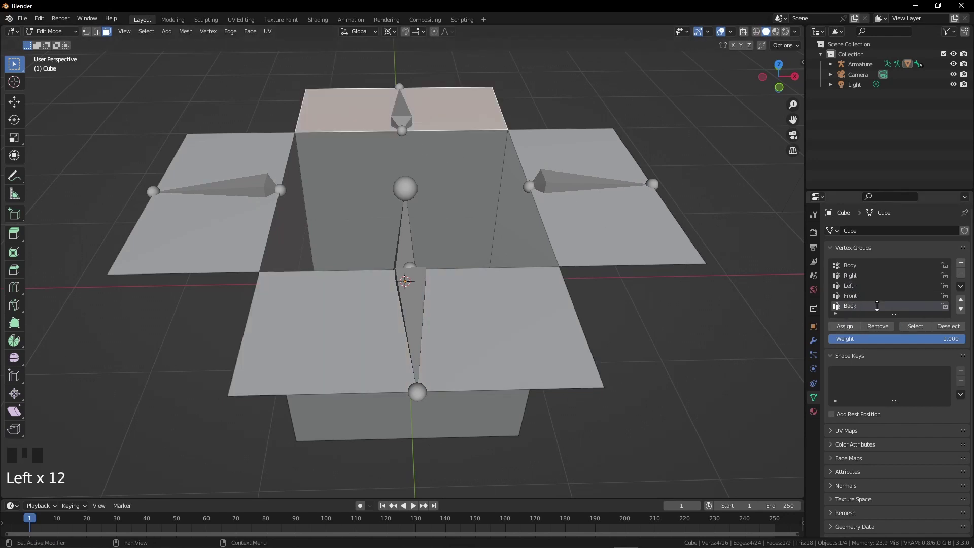
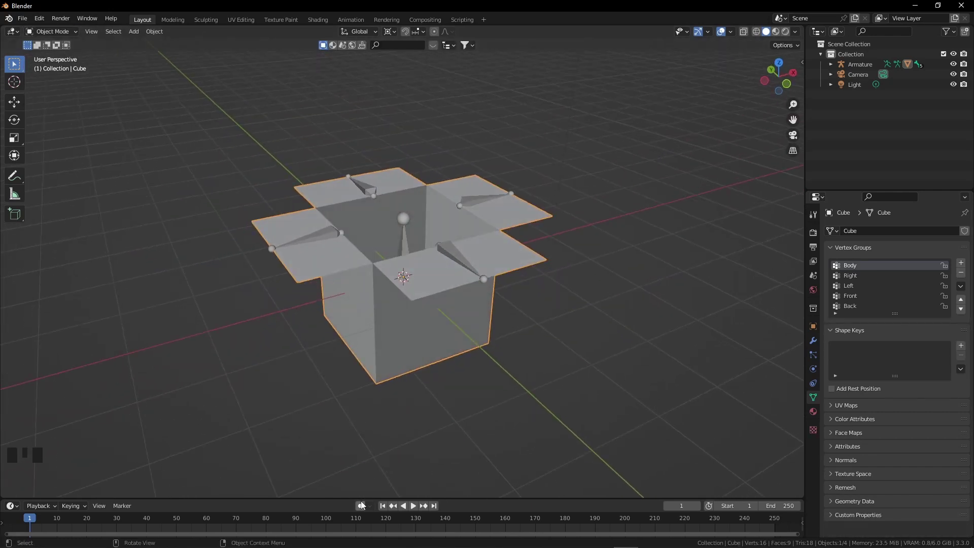
At frame 1 in Pose Mode, rotate the Back flap bone to fold its flap closed
left_click(363, 506)
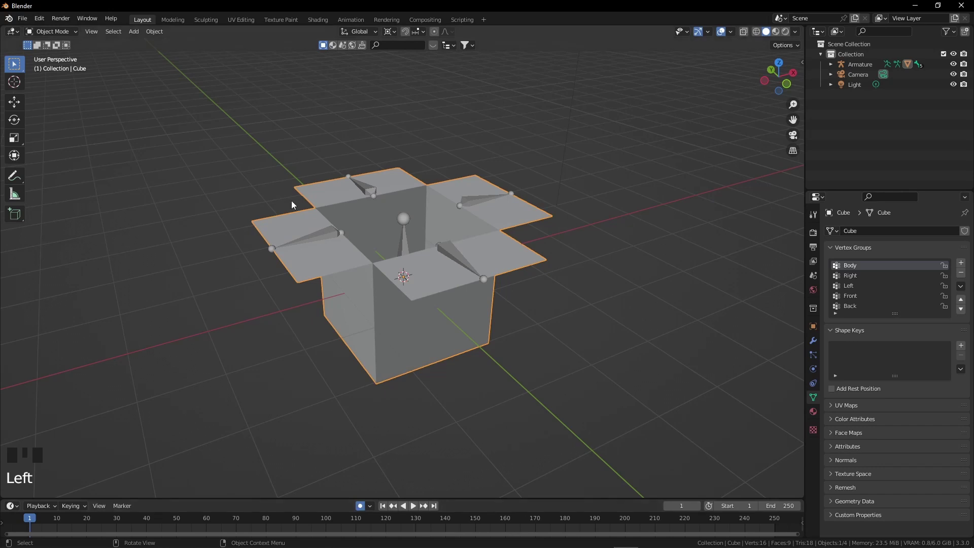
left_click(326, 235)
left_click_drag(60, 33, 360, 244)
left_click_drag(360, 244, 520, 278)
left_click(520, 278)
middle_click(547, 328)
key("r")
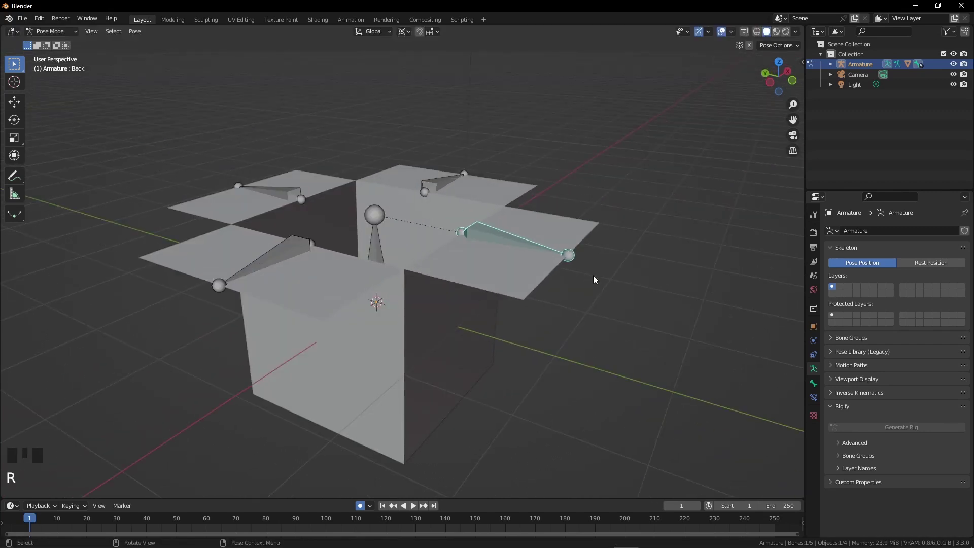
key(".")
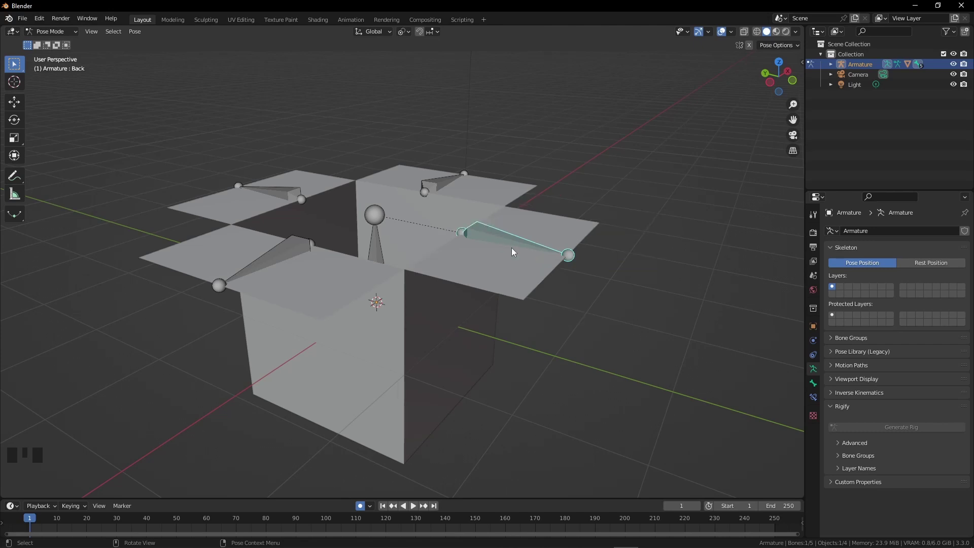
key("r")
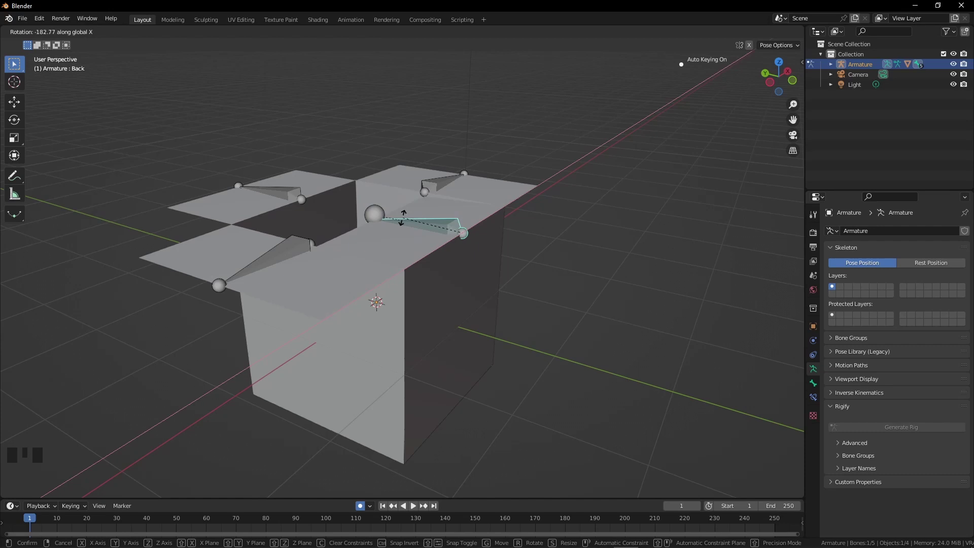
Fold the Front flap closed by rotating its bone about 180 degrees
scroll("down", 3)
left_click_drag(483, 294, 245, 217)
left_click(244, 217)
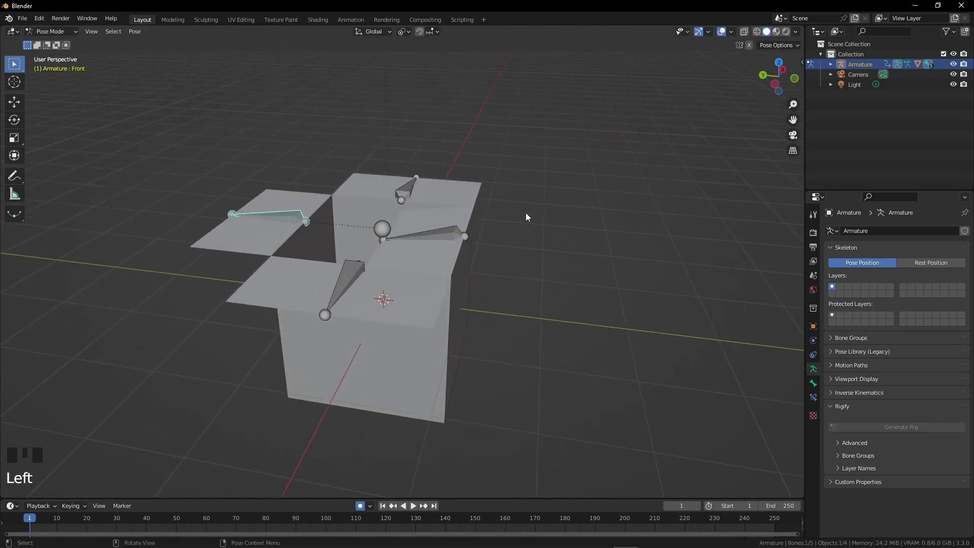
key("r")
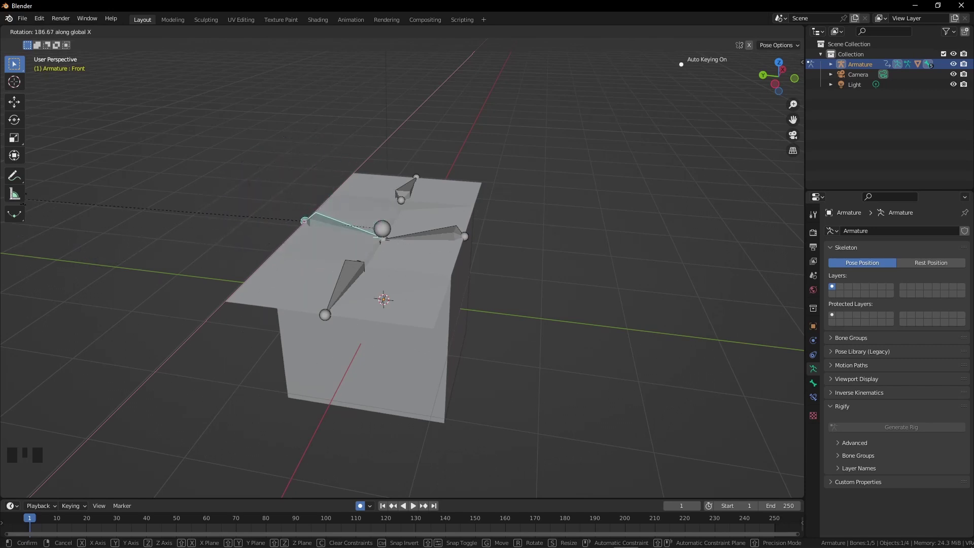
Fold the Right and Left flaps closed the same way, keying the closed pose
left_click_drag(342, 312, 502, 220)
left_click(503, 221)
left_click_drag(548, 288, 483, 403)
key("r")
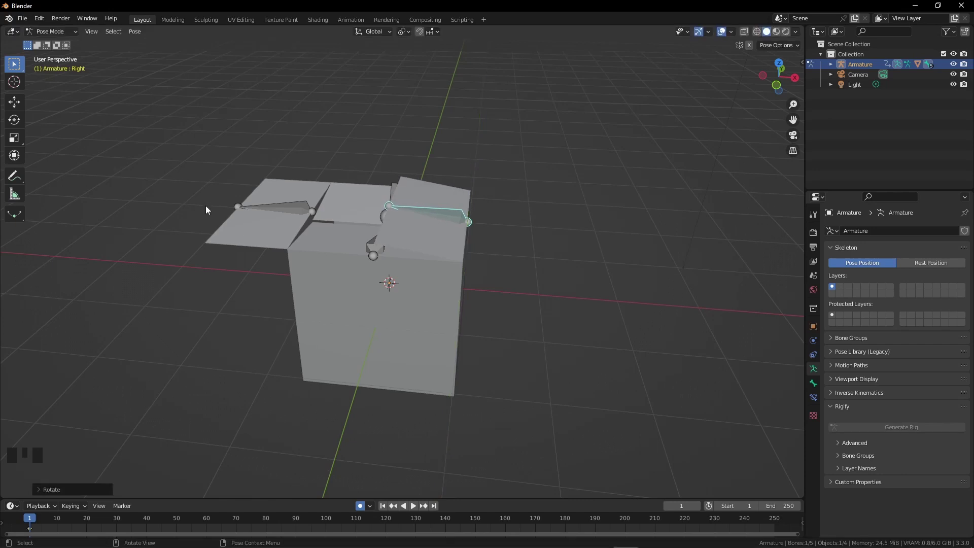
left_click(236, 208)
key("r")
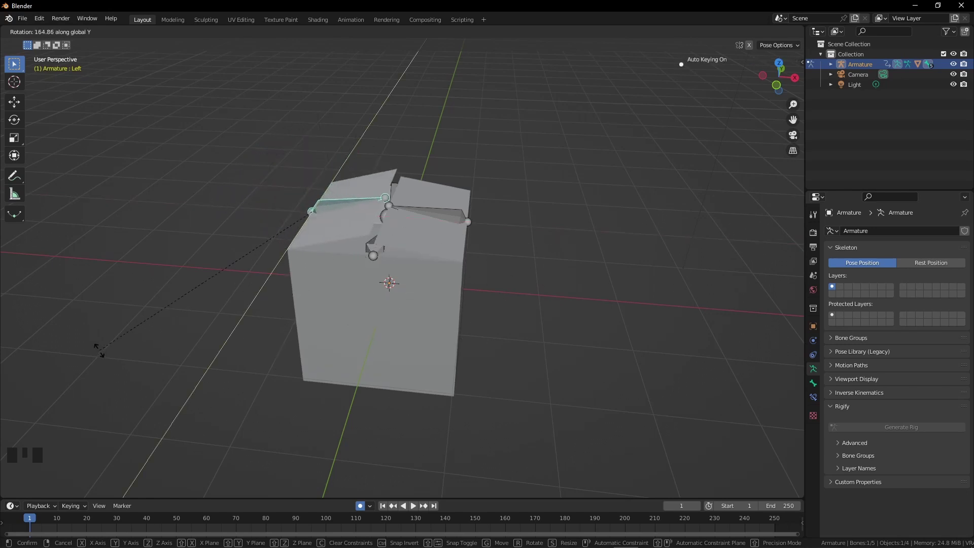
Rotate a flap bone open at a later frame under Auto Keying and preview the playback
scroll("down", 3)
left_click_drag(283, 273, 422, 282)
scroll("up", 3)
scroll("up", 3)
left_click_drag(35, 518, 464, 334)
left_click_drag(464, 333, 415, 230)
key("r")
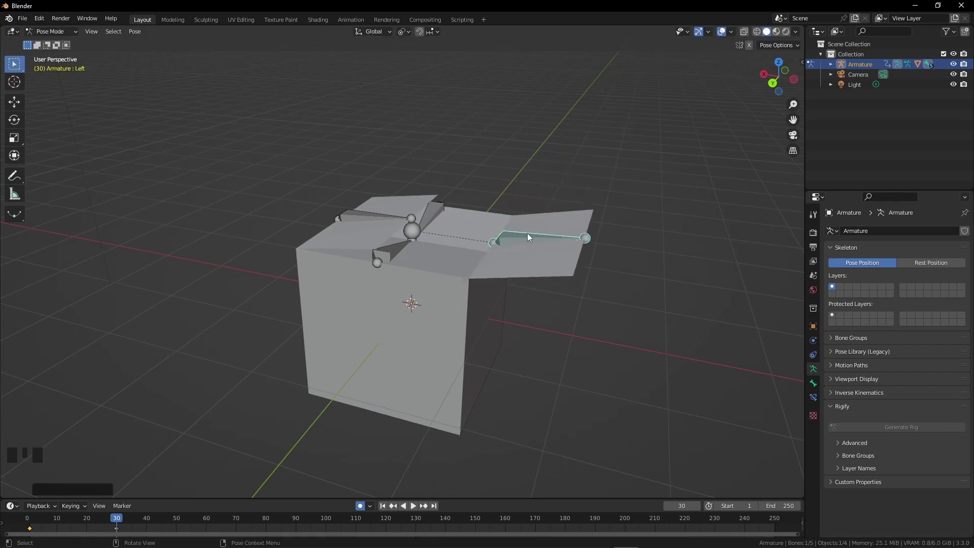
left_click_drag(109, 522, 164, 467)
key("space")
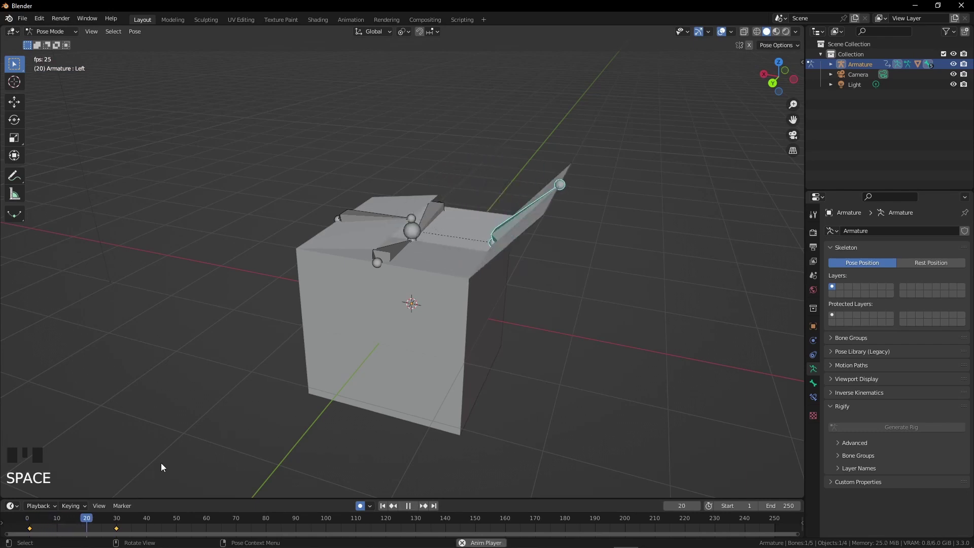
key("space")
At frame 32 rotate the Right flap bone open to a typed angle and keyframe it
left_click_drag(125, 522, 427, 335)
key("r")
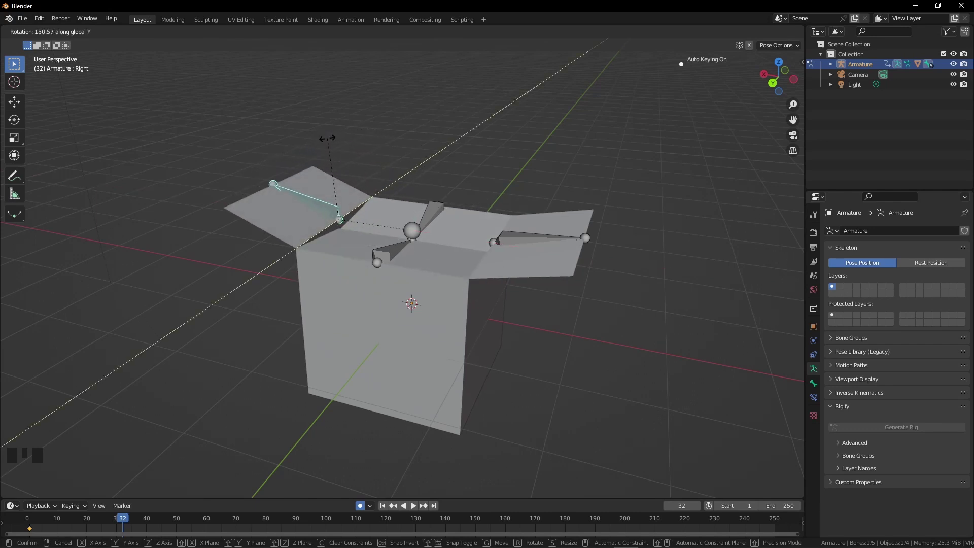
left_click_drag(123, 526, 97, 528)
key("space")
key("space")
key("space")
key("space")
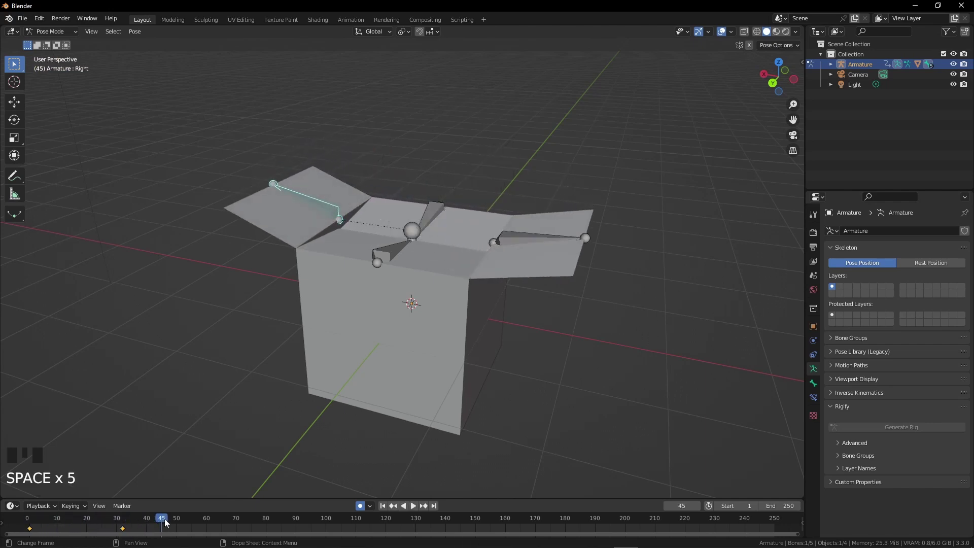
left_click_drag(165, 525, 208, 532)
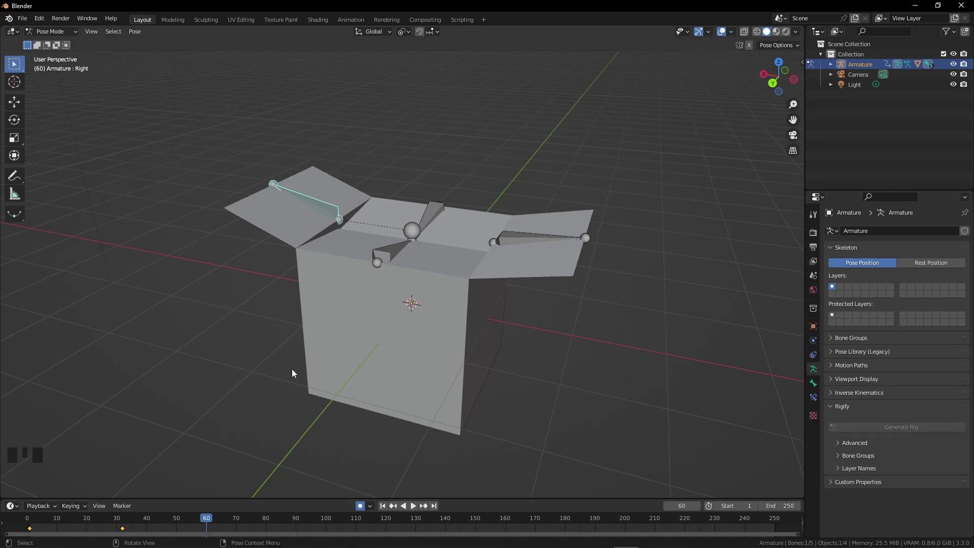
left_click_drag(400, 336, 406, 241)
Select the Back flap bone and rotate it open with R to keyframe it
left_click(407, 241)
left_click_drag(425, 239, 473, 289)
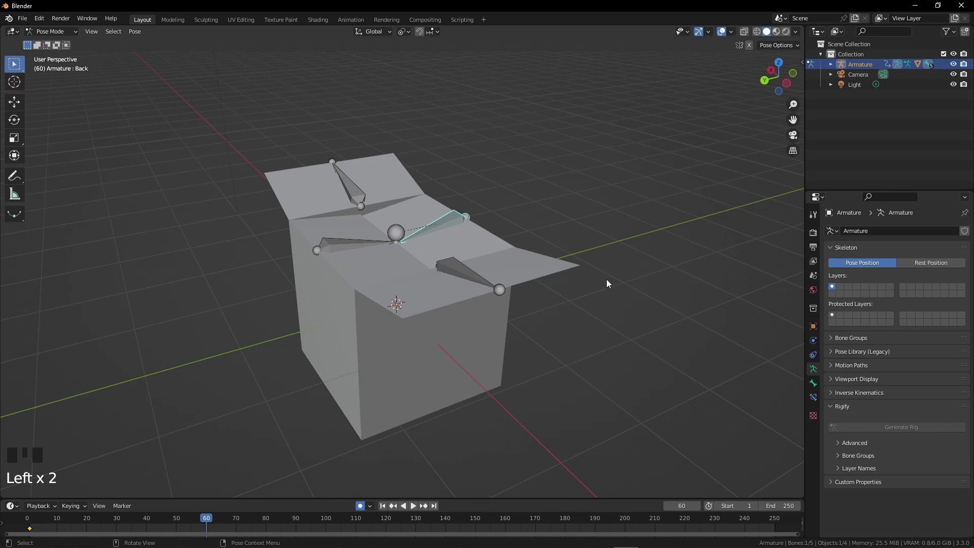
key("r")
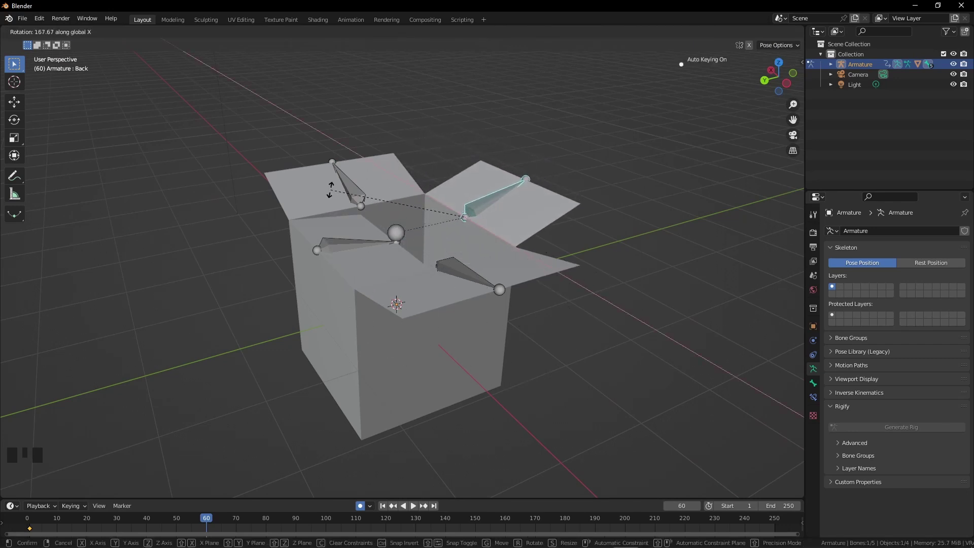
left_click_drag(204, 520, 209, 522)
Rotate the Front flap open around frame 63, then scrub and play the flap animation
left_click_drag(215, 522, 336, 409)
key("r")
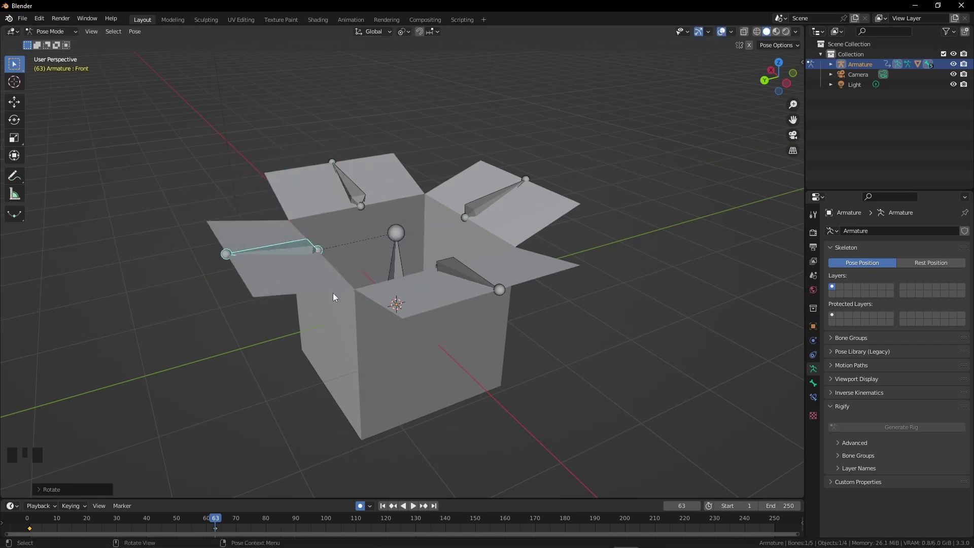
left_click_drag(211, 519, 433, 307)
key("space")
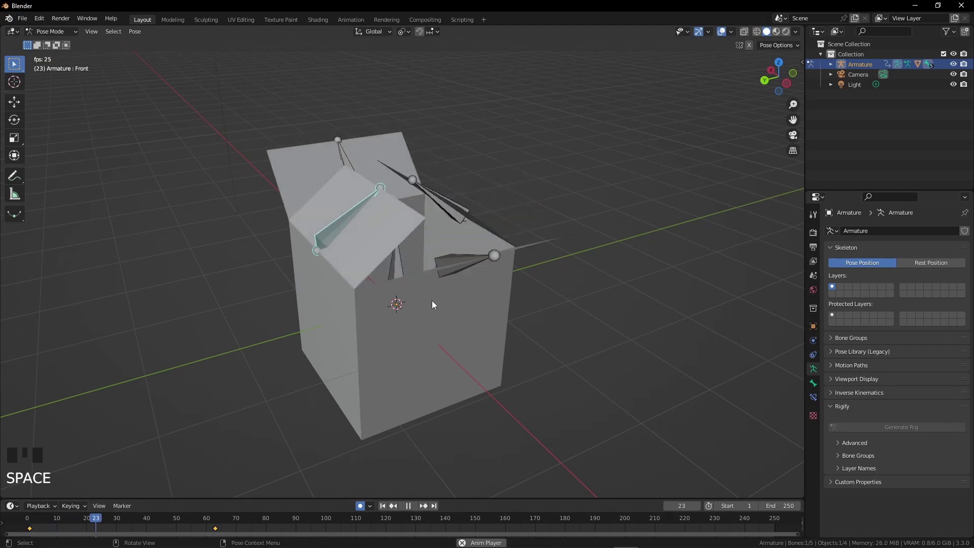
Stop playback, scrub back to frame 44 and pick through the flap bones' keyframes
key("space")
left_click_drag(137, 519, 56, 518)
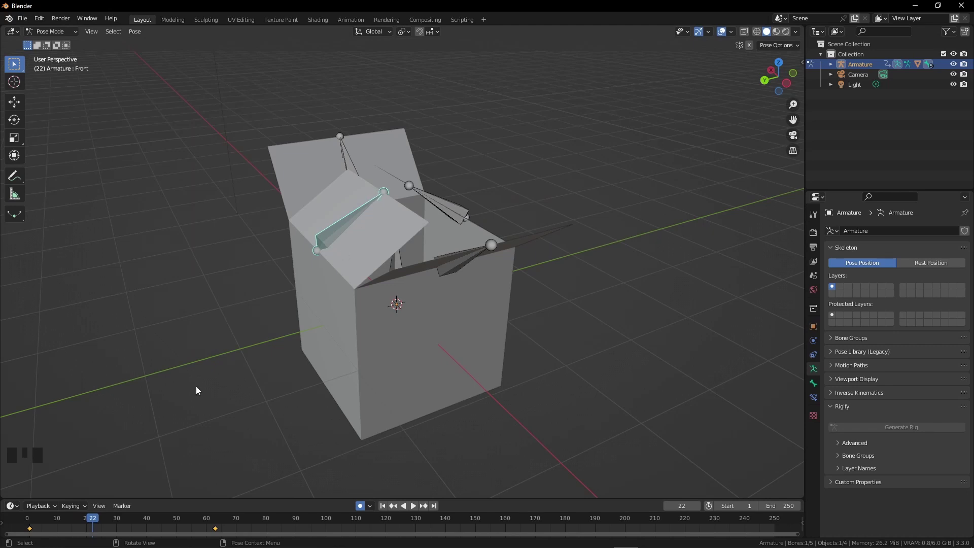
left_click(216, 529)
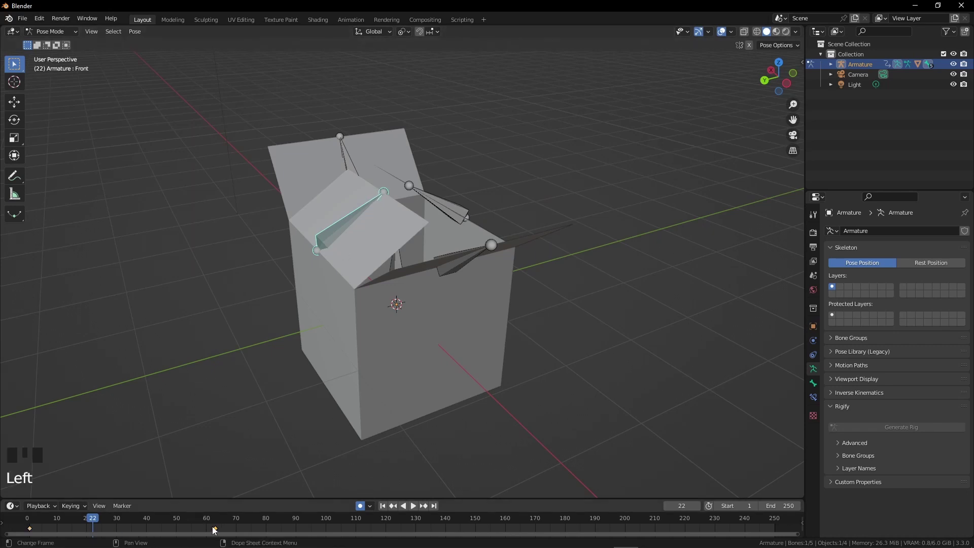
left_click(31, 530)
left_click(218, 530)
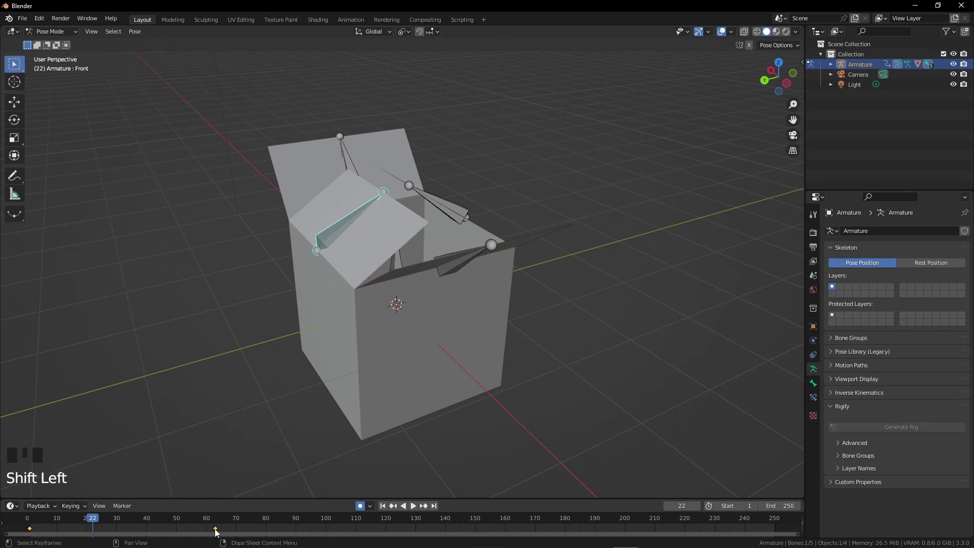
left_click(218, 531)
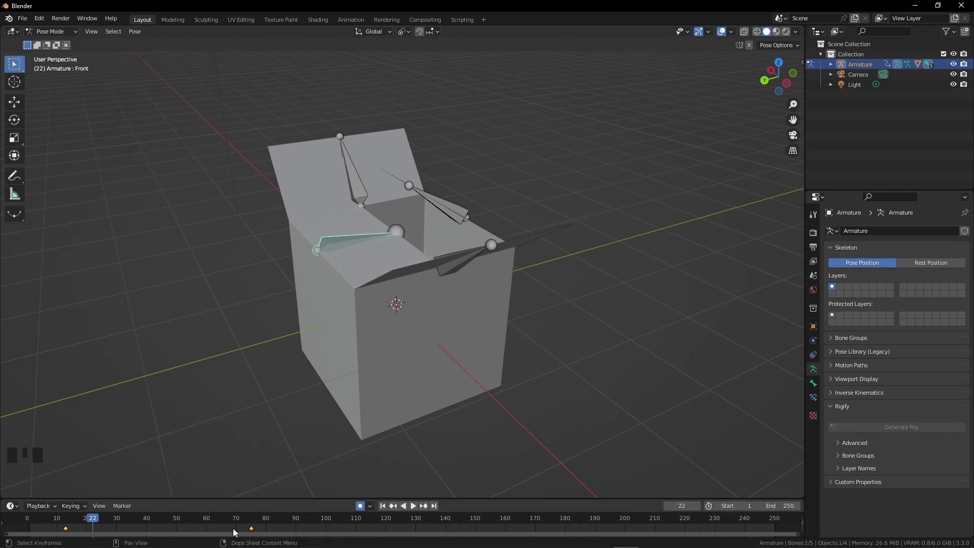
left_click_drag(99, 522, 60, 525)
key("space")
key("space")
left_click(254, 530)
left_click(253, 531)
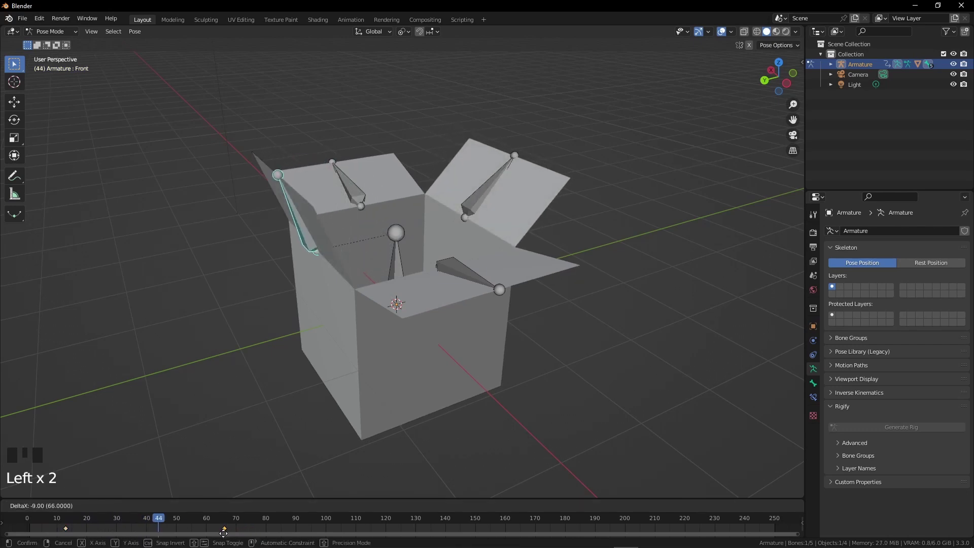
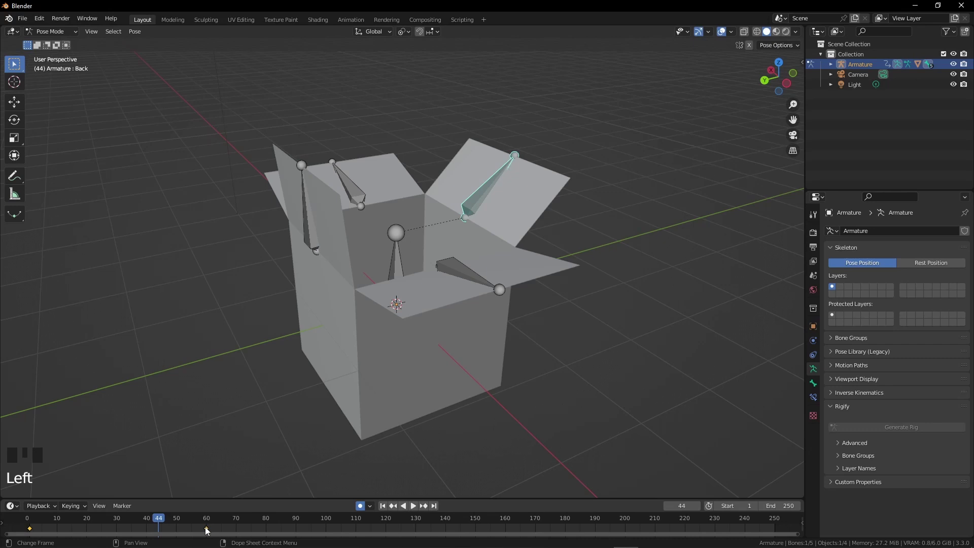
Tilt the back flap bone upright at frame 44 and replay the animation
left_click(210, 531)
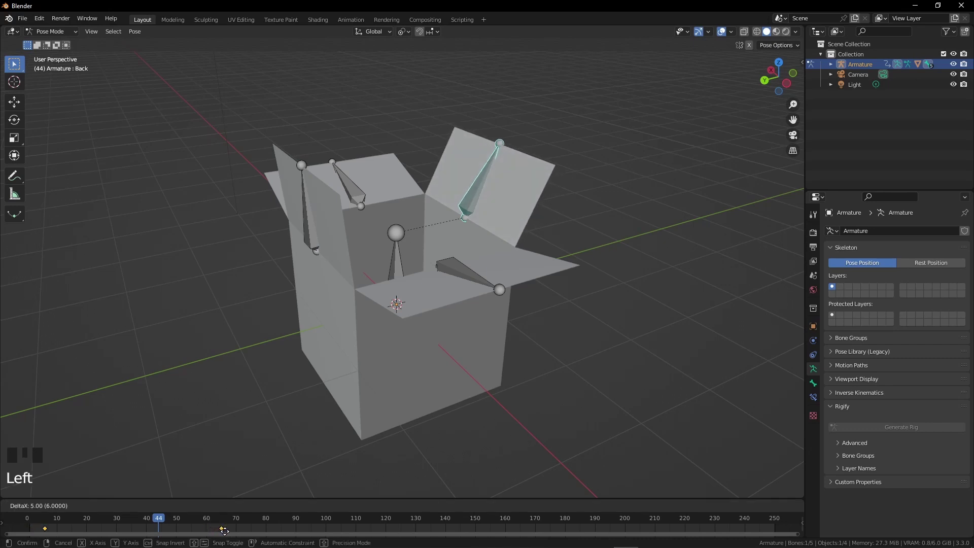
left_click(53, 532)
left_click(52, 532)
left_click(50, 530)
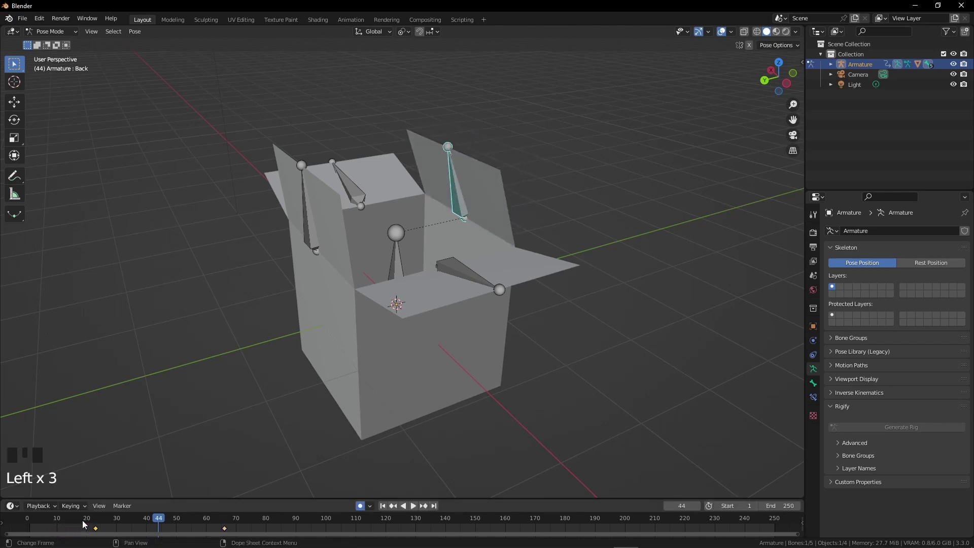
left_click_drag(18, 521, 174, 446)
key("space")
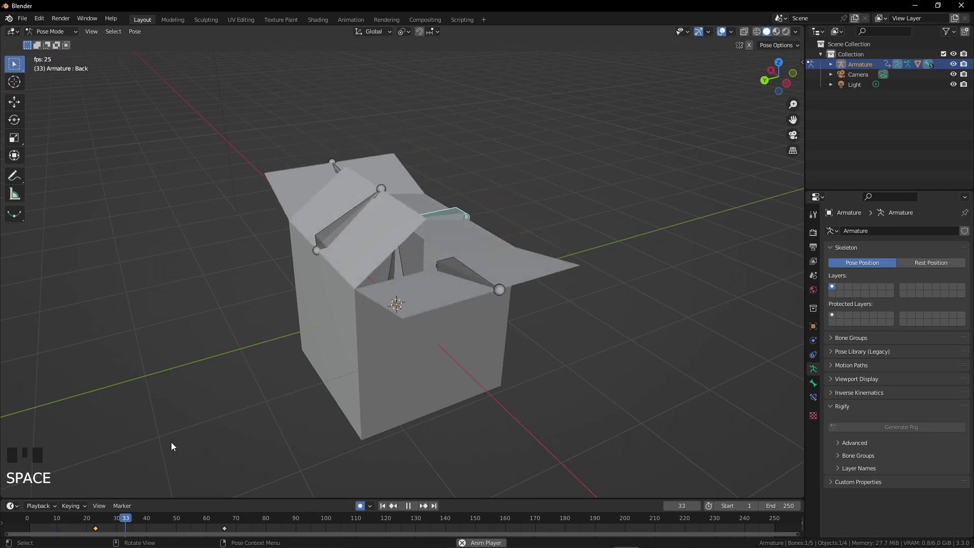
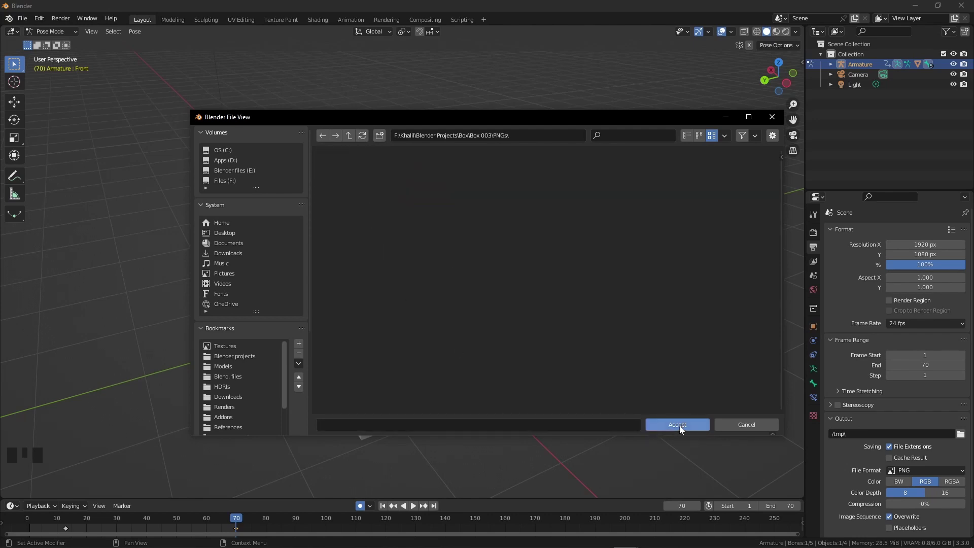
Set the animation End to 70 and accept the Box 003 PNGs folder as render output
middle_click(302, 187)
left_click_drag(63, 30, 499, 337)
middle_click(499, 337)
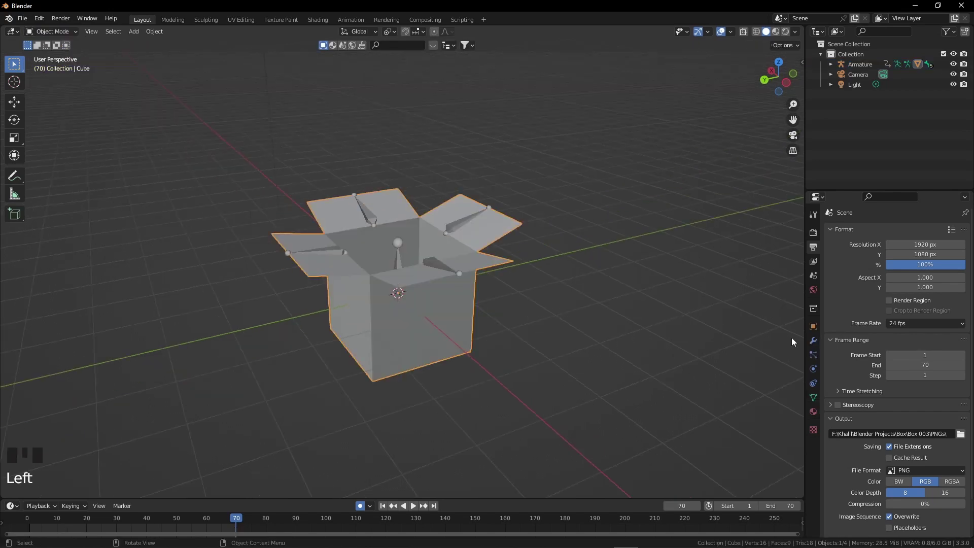
Add a Solidify modifier to the Cube with 0.03 m thickness and Even Thickness enabled
left_click(812, 347)
scroll("up", 3)
left_click_drag(542, 336, 831, 274)
left_click_drag(831, 275, 774, 430)
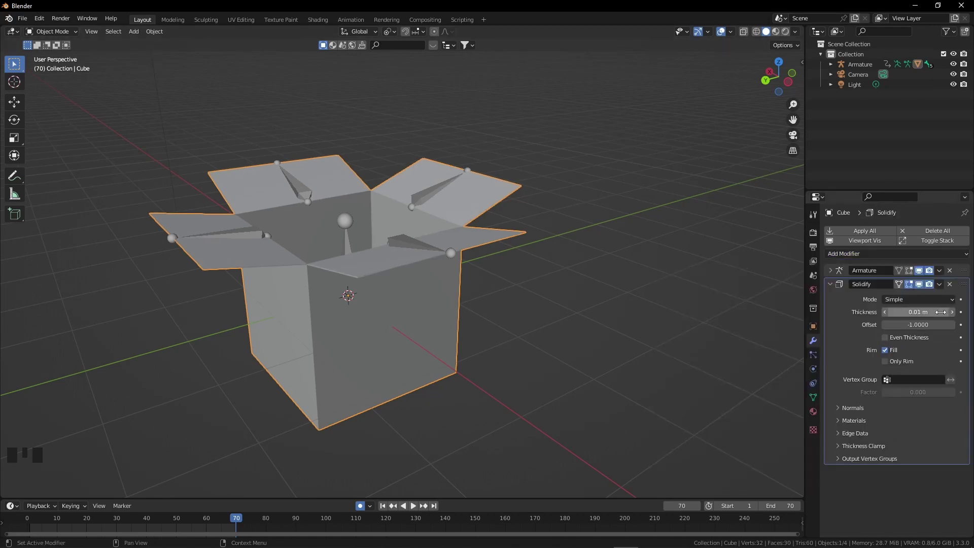
left_click_drag(954, 314, 389, 300)
scroll("up", 3)
left_click_drag(389, 300, 406, 297)
scroll("down", 3)
left_click_drag(406, 297, 835, 285)
left_click_drag(835, 284, 889, 342)
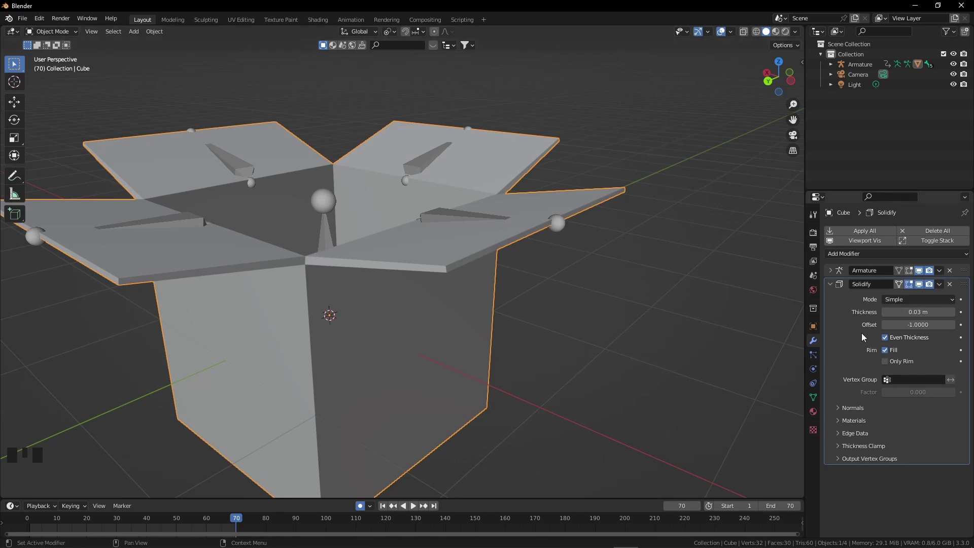
Add a Bevel modifier to the box with Amount 0.02 m and 2 segments
left_click_drag(887, 341, 565, 269)
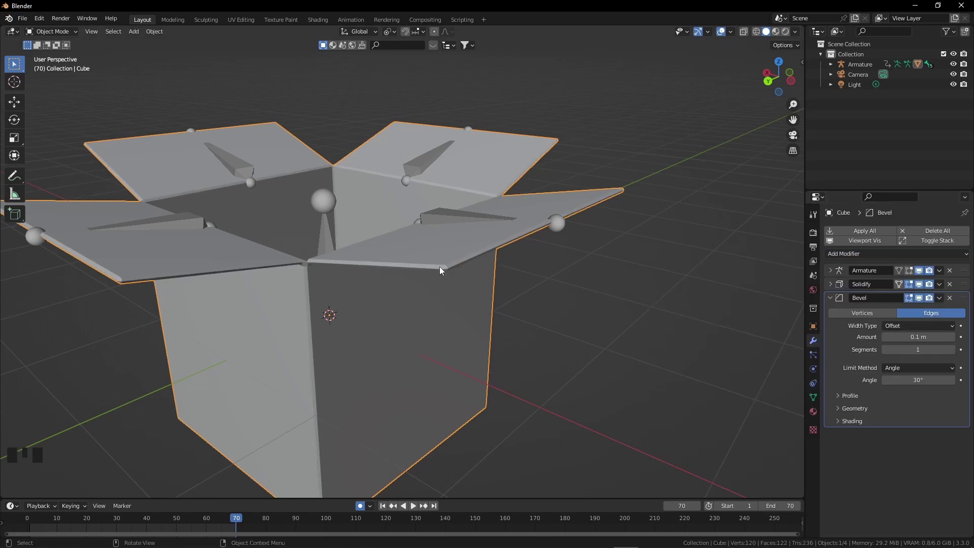
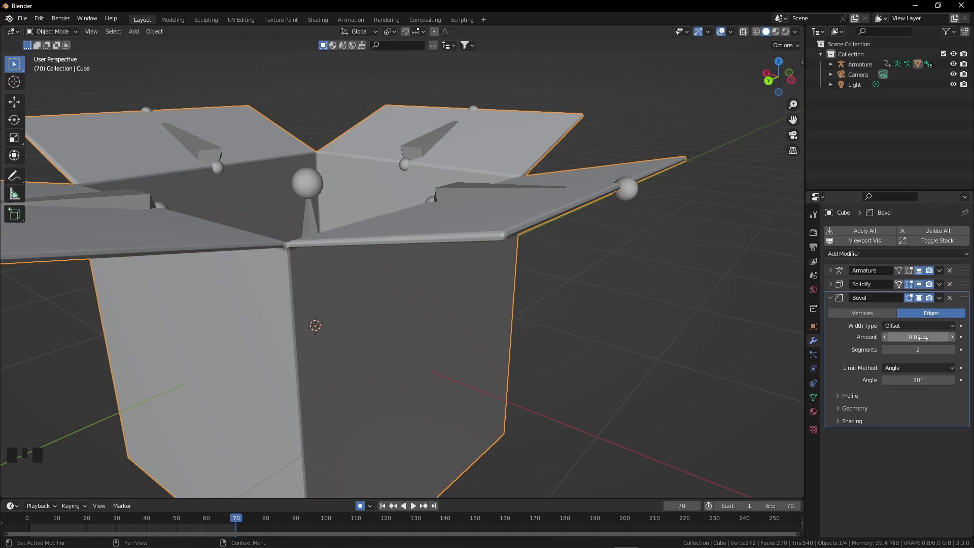
left_click_drag(474, 331, 481, 334)
scroll("down", 3)
middle_click(518, 350)
scroll("down", 3)
left_click_drag(507, 350, 329, 341)
Add a Mesh Plane under the box, scale it into a broad ground and start extruding it in Edit Mode
key("shift+a")
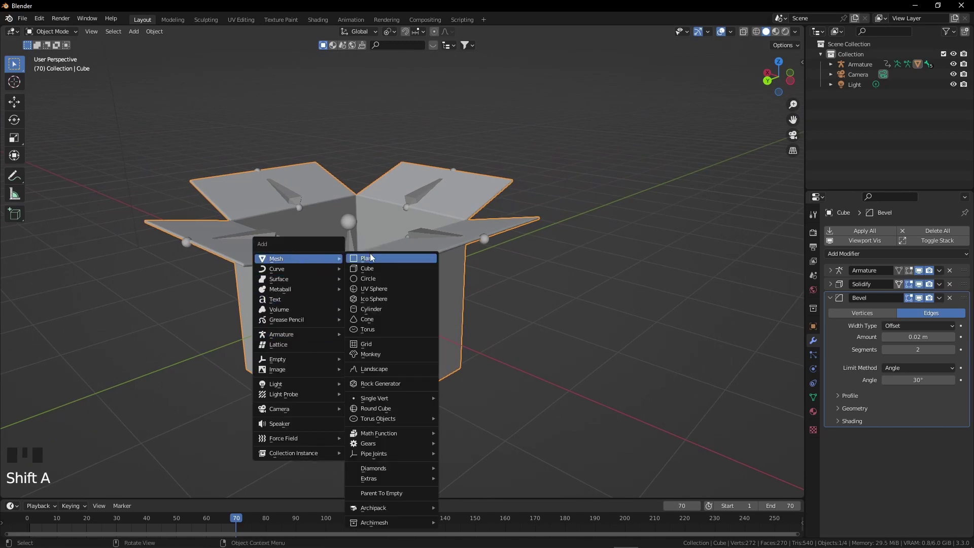
left_click_drag(416, 325, 390, 325)
key("g")
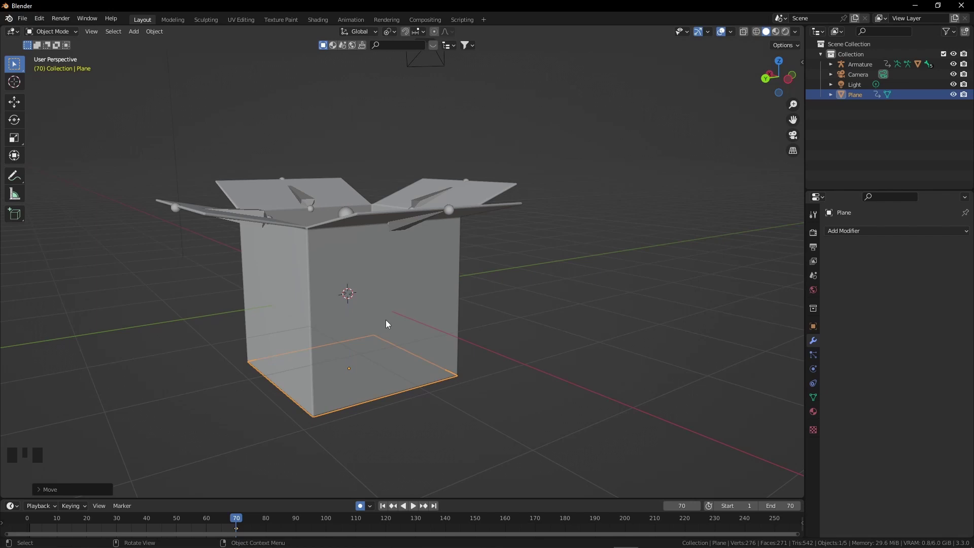
scroll("down", 3)
left_click_drag(399, 338, 395, 372)
key("s")
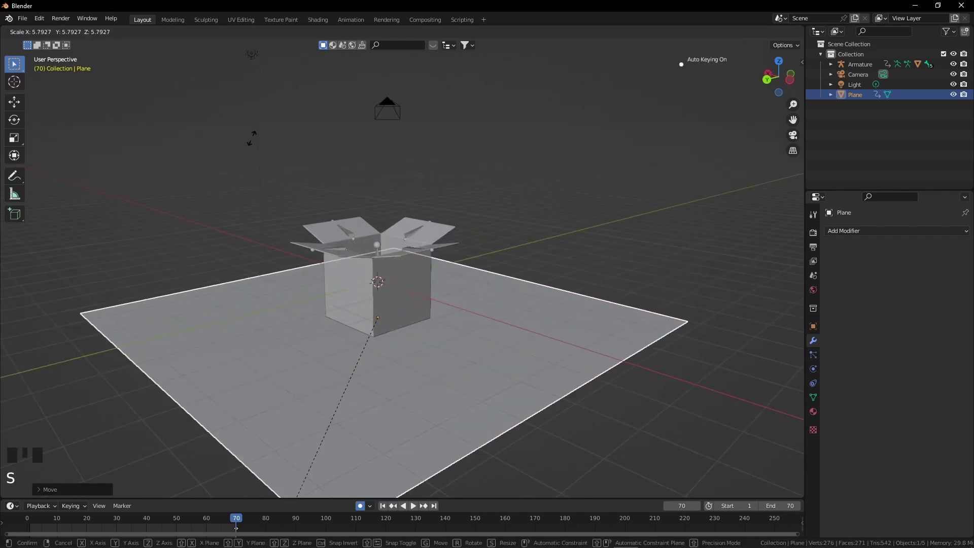
left_click_drag(243, 340, 62, 33)
left_click_drag(62, 33, 230, 226)
middle_click(230, 226)
key("e")
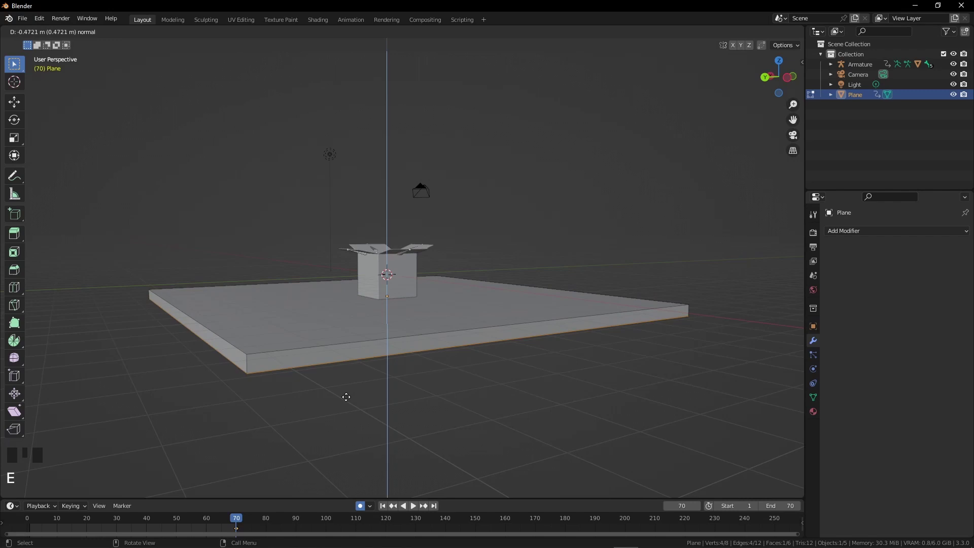
Extrude the ground slab downward, then duplicate it with Shift+D and rotate the copy upright
left_click_drag(426, 394, 397, 400)
key("a")
key("a")
key("a")
middle_click(402, 406)
key("shift+d")
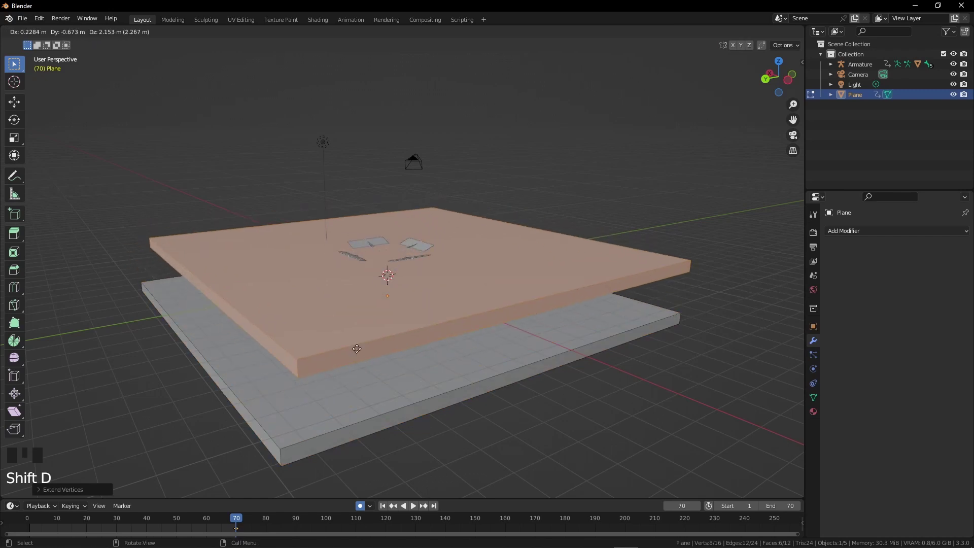
left_click_drag(396, 408, 399, 412)
key("r")
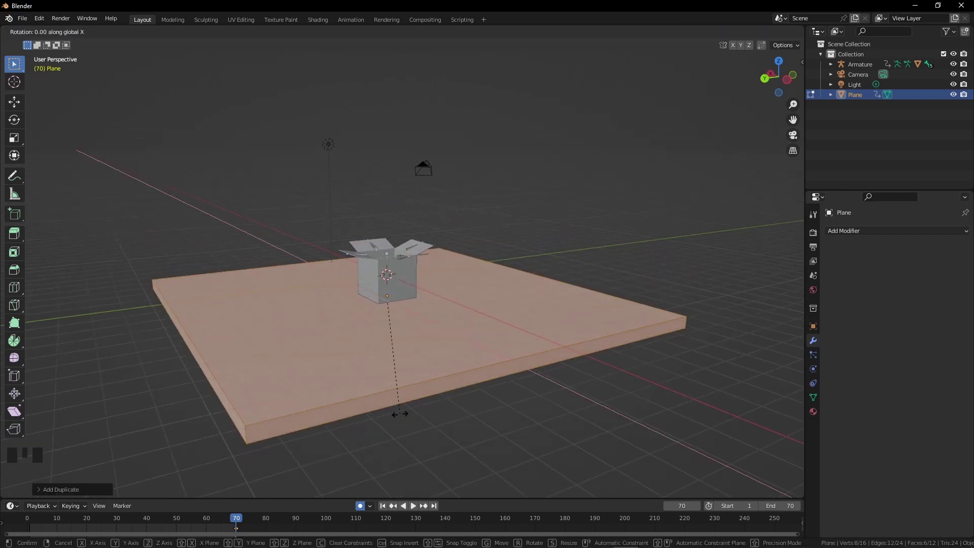
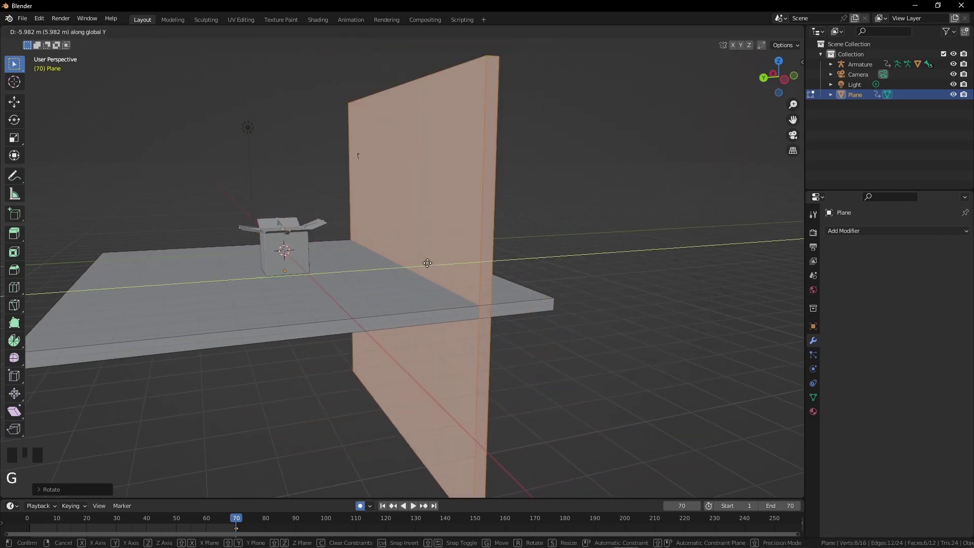
Slide the upright wall along Y to the slab's edge and adjust its base to meet the slab
left_click_drag(556, 308, 563, 308)
key("g")
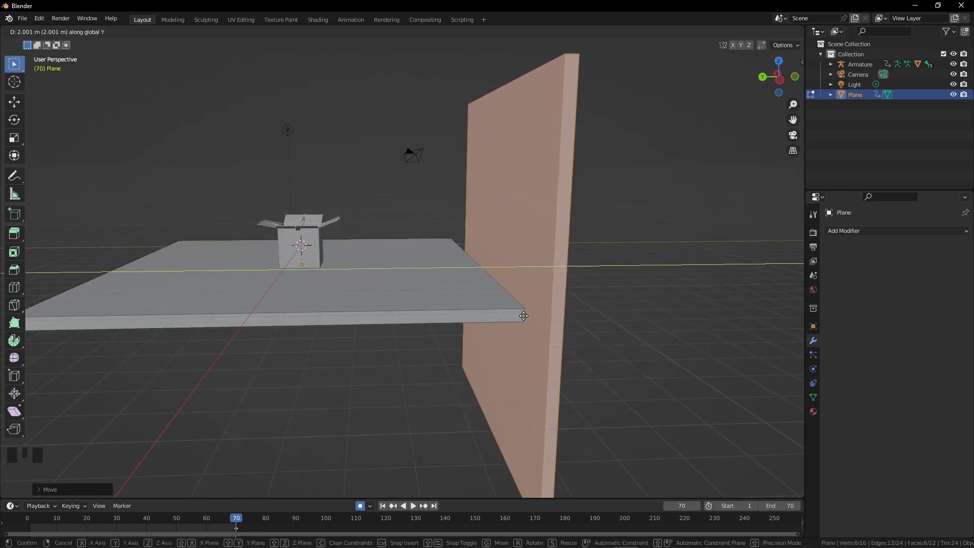
left_click_drag(548, 342, 522, 328)
key("g")
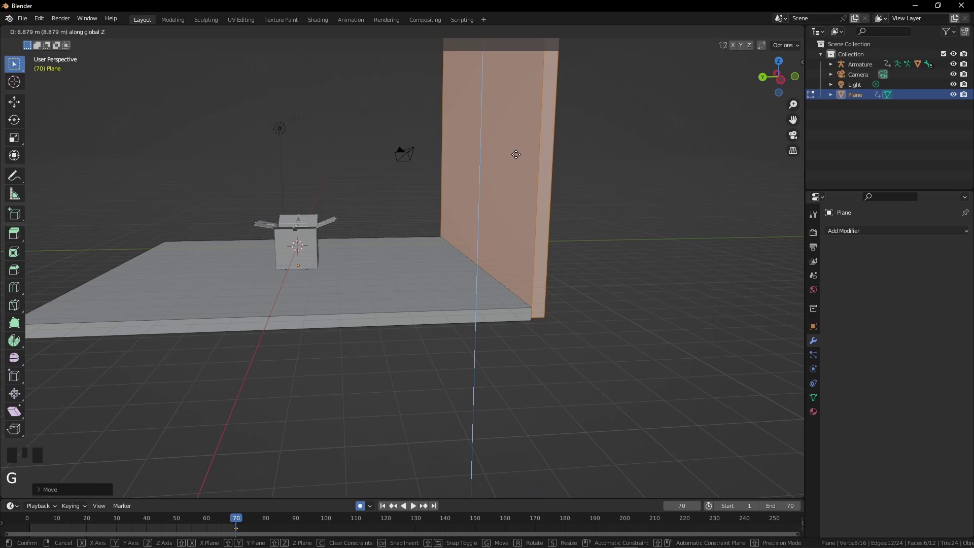
scroll("up", 3)
left_click_drag(551, 284, 409, 247)
scroll("up", 3)
left_click_drag(452, 250, 529, 272)
scroll("down", 3)
left_click_drag(529, 272, 507, 288)
key("g")
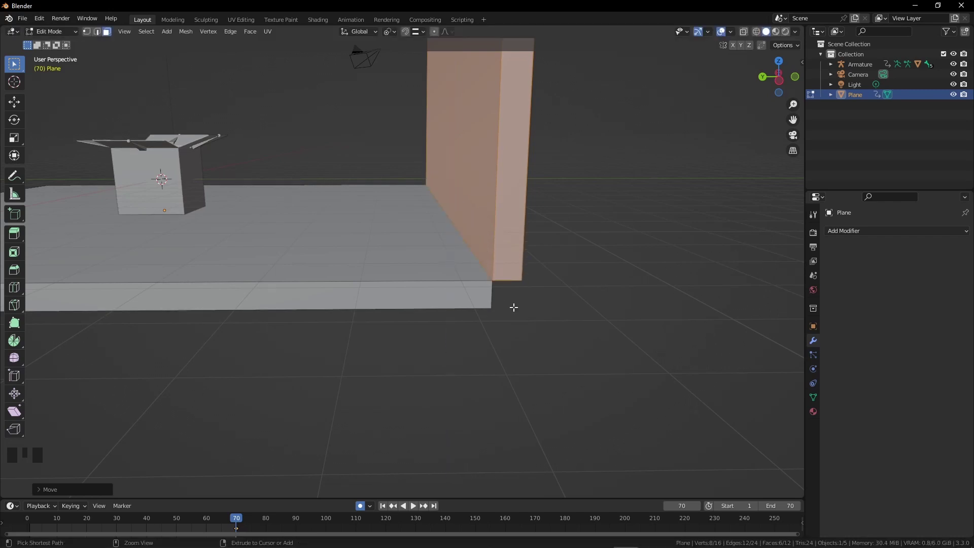
Duplicate the wall, rotate it 90 degrees about Z and move it along X to the adjacent edge
scroll("down", 3)
middle_click(427, 281)
key("shift+d")
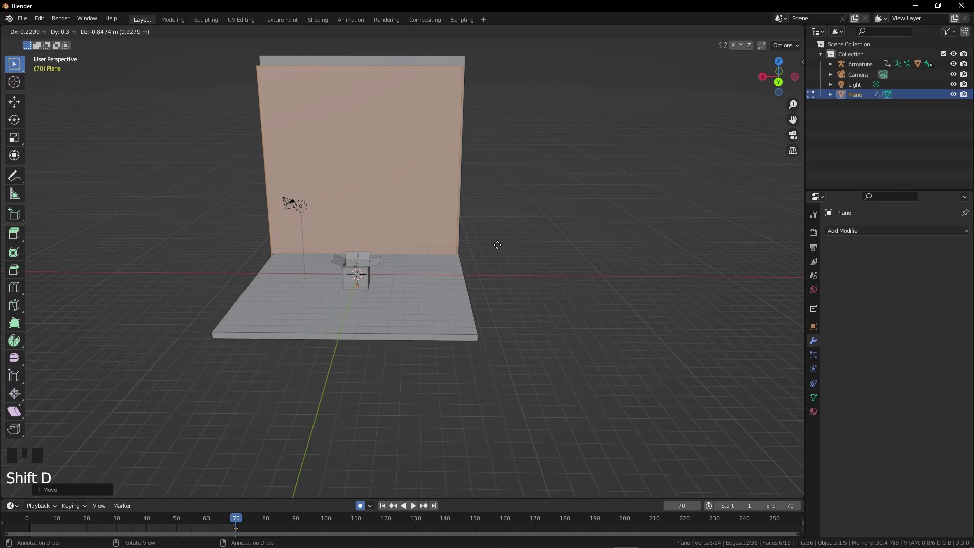
key("r")
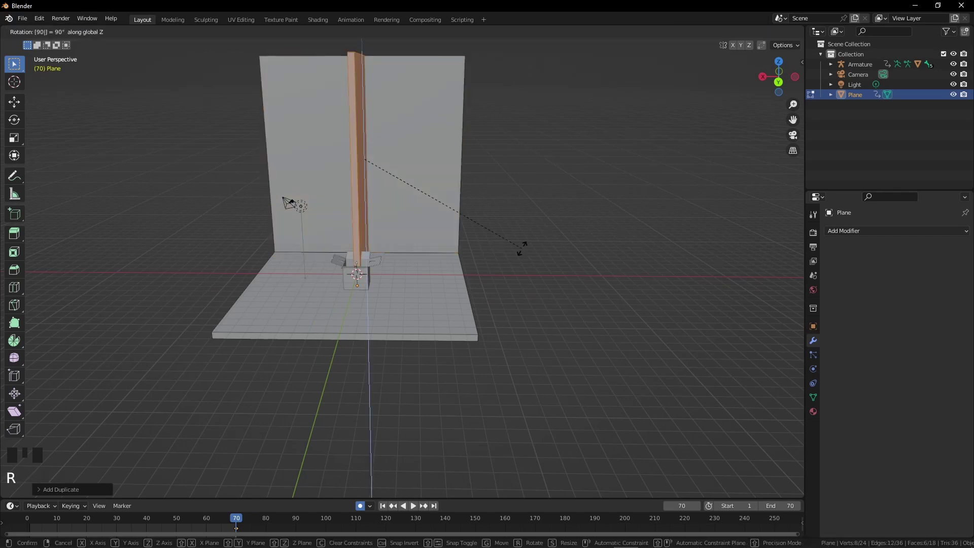
key("g")
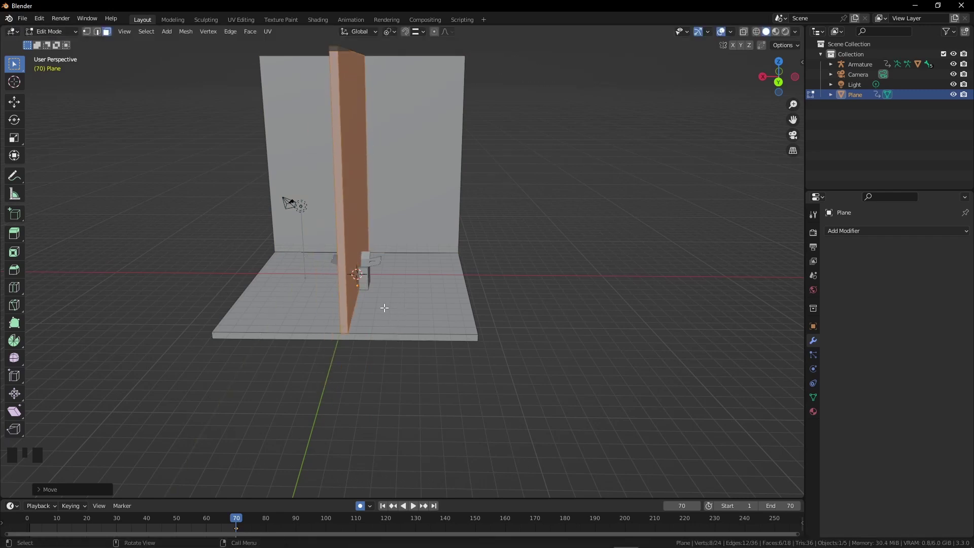
key("g")
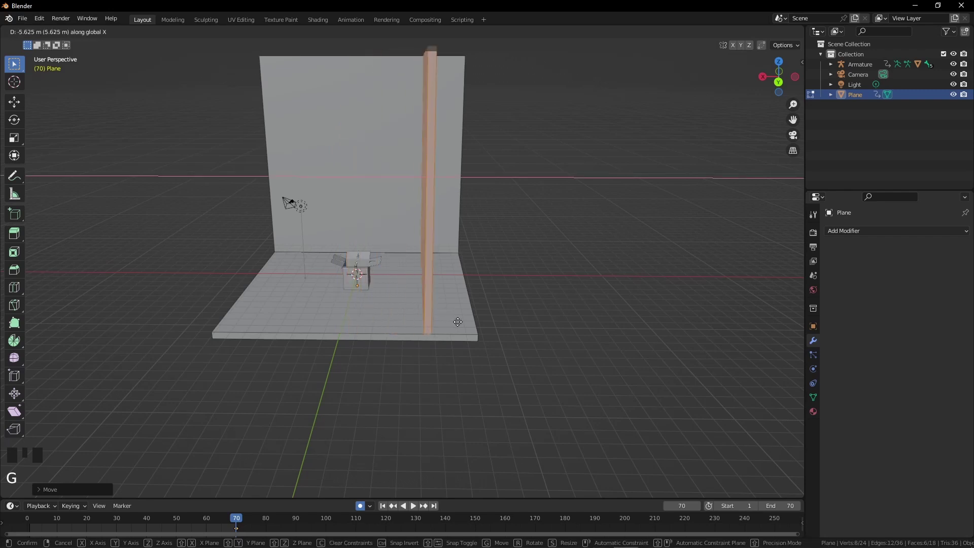
Nudge the second wall flush against the slab edge to form a backdrop corner
scroll("up", 3)
left_click_drag(481, 320, 482, 304)
scroll("up", 3)
left_click_drag(502, 315, 428, 331)
key("g")
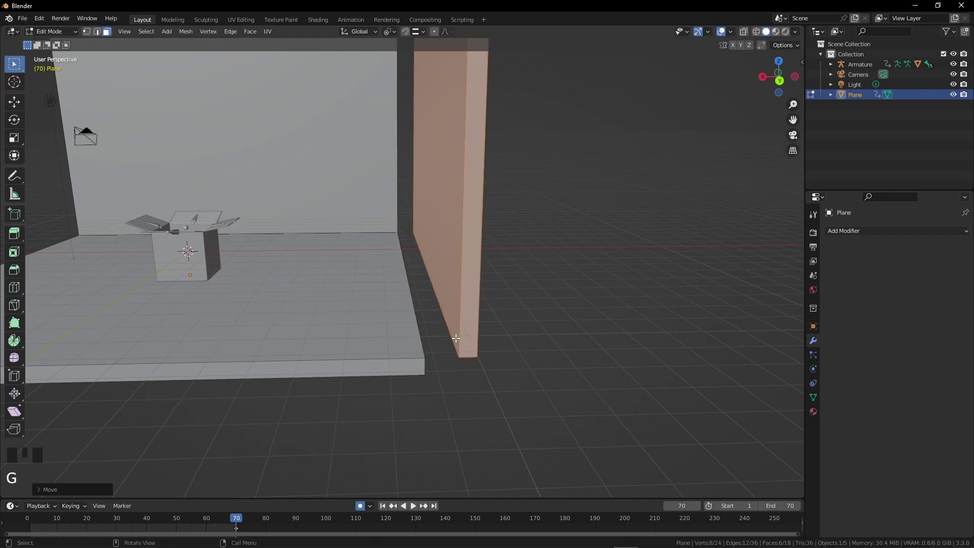
key("g")
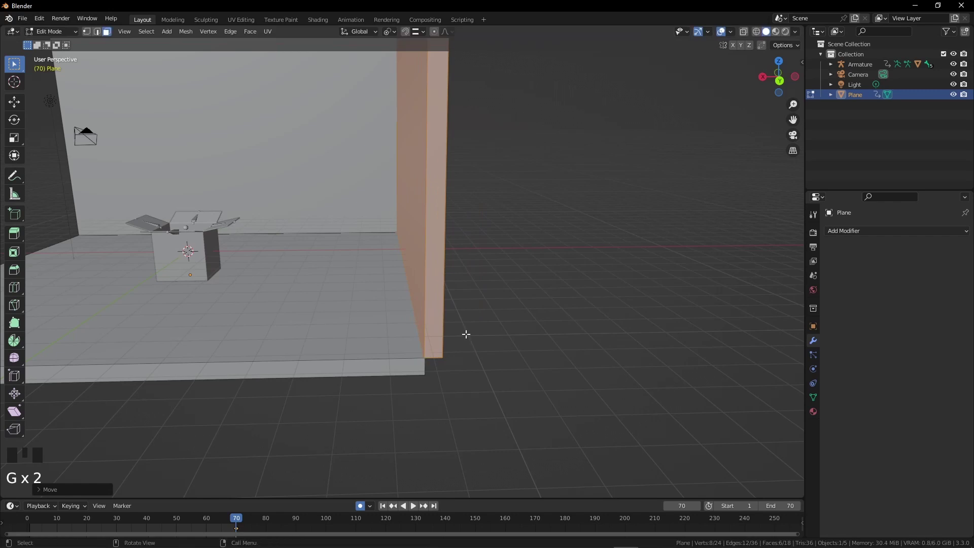
Show the N sidebar transform values and reselect the Cube with its modifier stack
key("n")
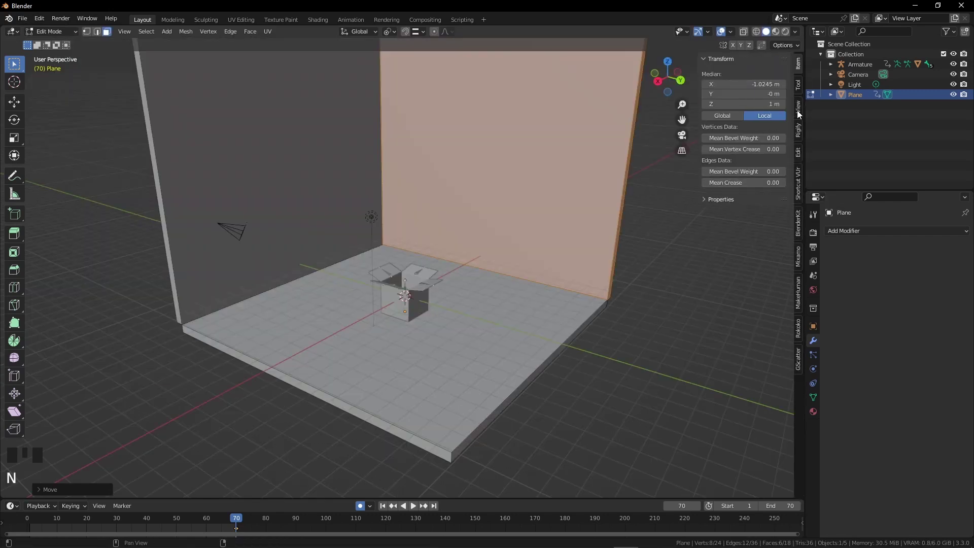
left_click(798, 115)
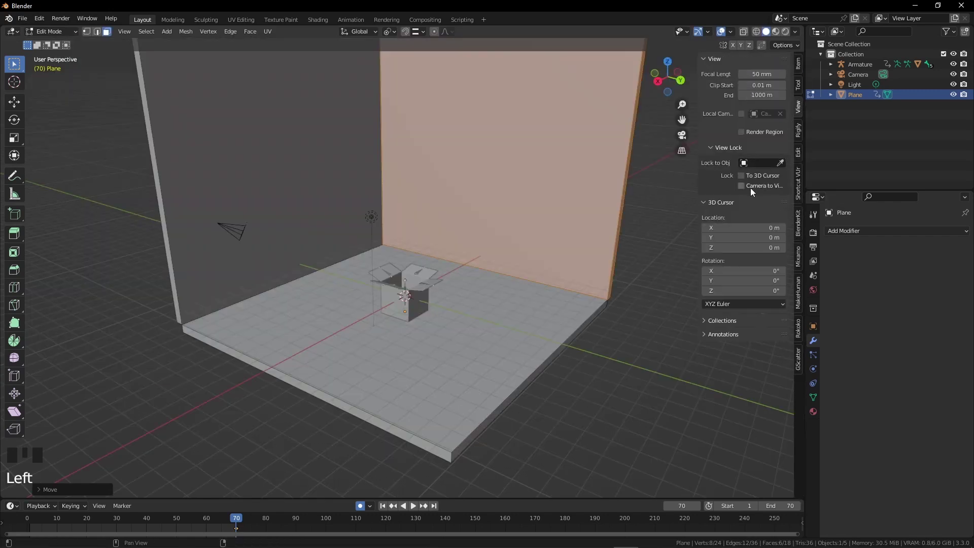
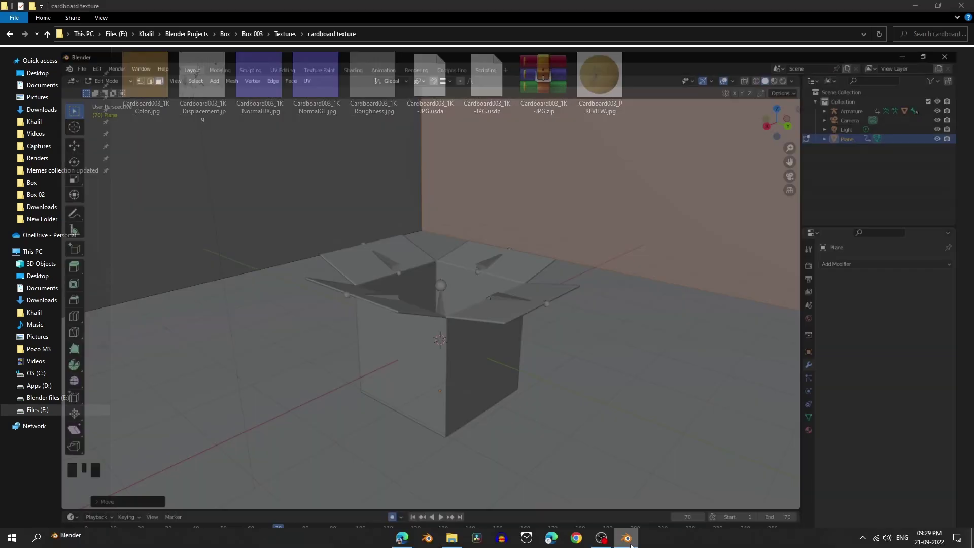
left_click_drag(57, 32, 410, 351)
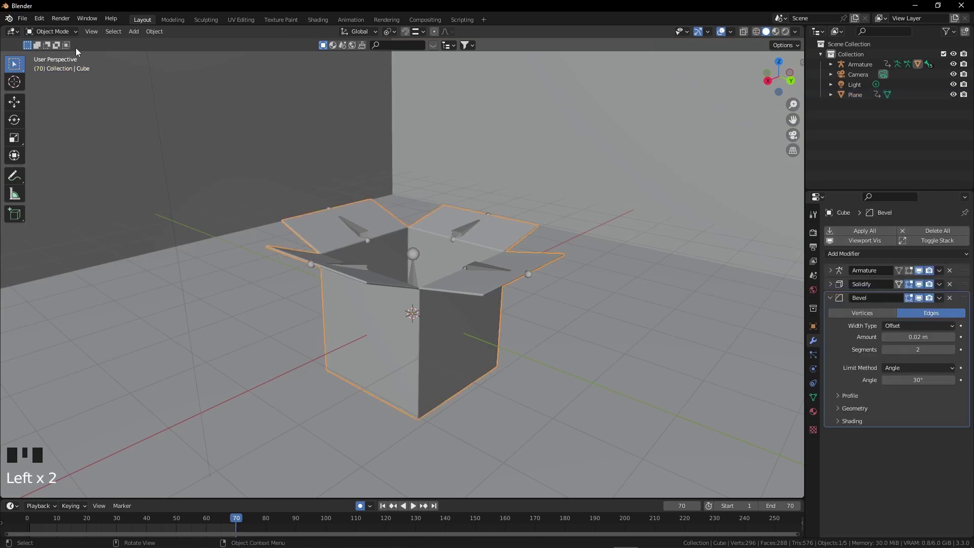
Enter Edit Mode on the box, select all its geometry and UV-unwrap the whole mesh
left_click_drag(64, 33, 415, 301)
key("a")
key("a")
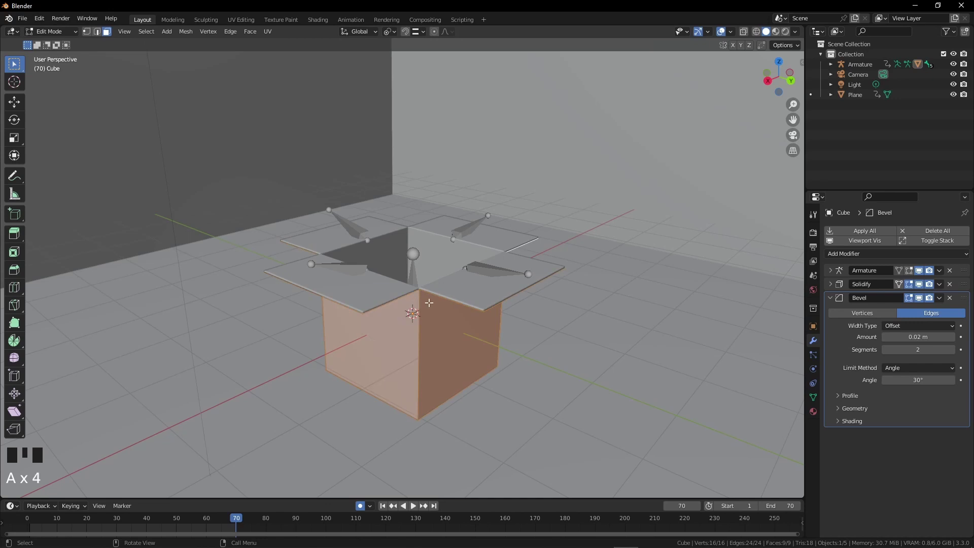
key("u")
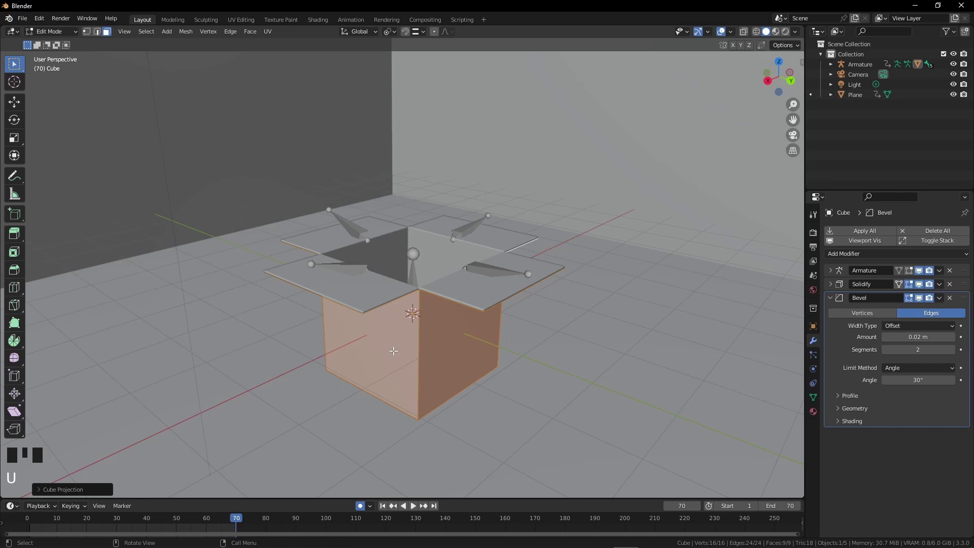
left_click(63, 34)
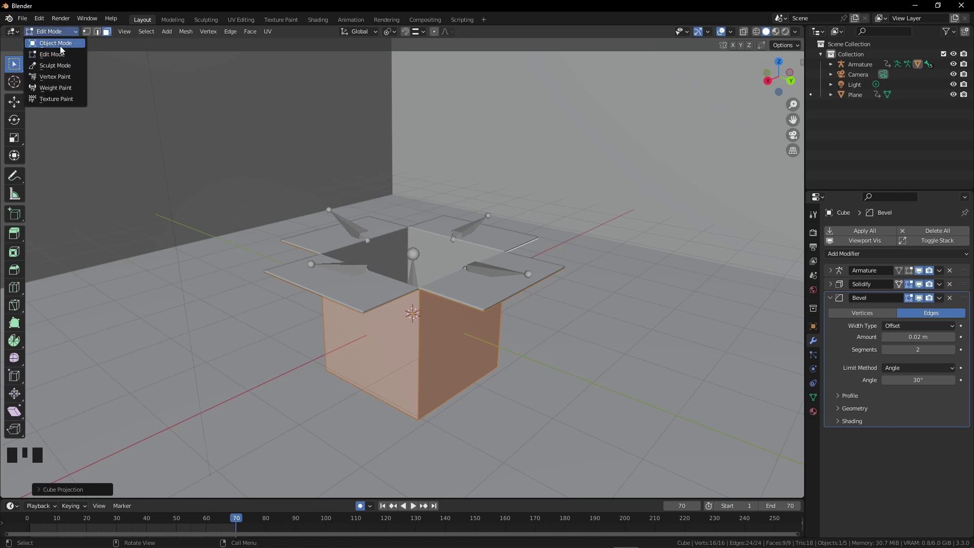
Return to Object Mode and view the box up close in Rendered viewport shading
left_click(322, 23)
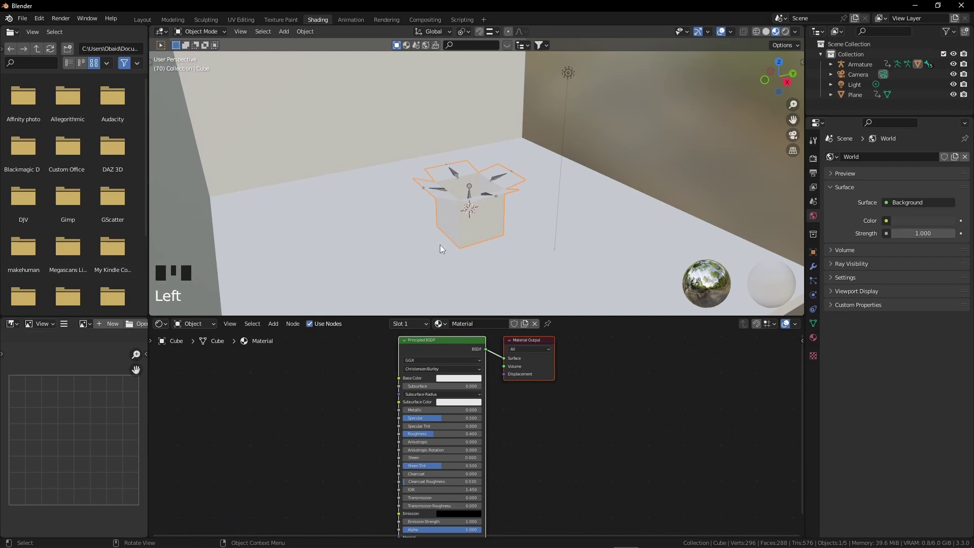
scroll("up", 3)
middle_click(458, 199)
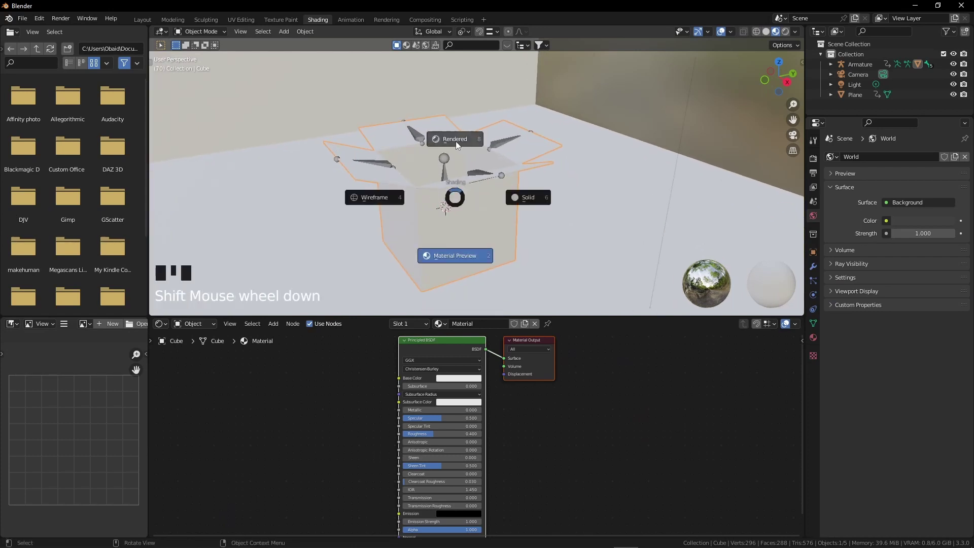
key("z")
left_click_drag(483, 225, 463, 221)
scroll("up", 3)
left_click_drag(463, 199, 463, 343)
Load cardboard color, roughness and normal maps onto the Principled BSDF via Ctrl+Shift+T
left_click(462, 343)
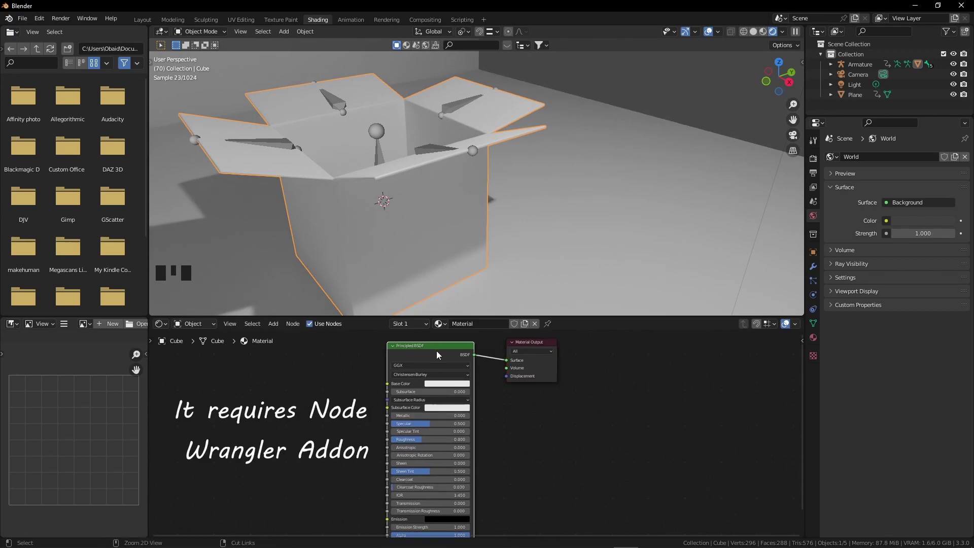
key("ctrl+shift+t")
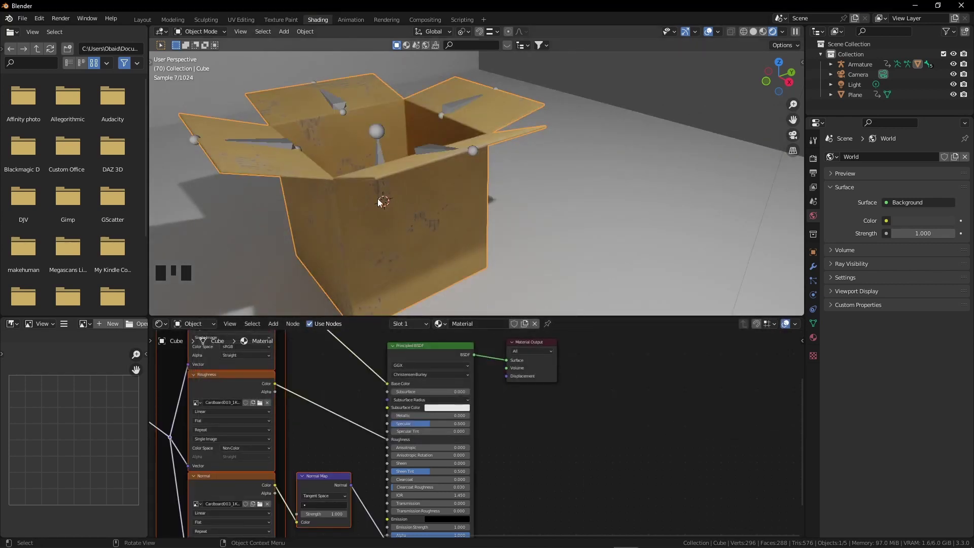
Orbit and pull back around the textured box to inspect how the cardboard wraps its sides
left_click_drag(710, 36, 622, 144)
left_click_drag(509, 144, 425, 193)
scroll("up", 3)
left_click_drag(438, 194, 449, 194)
scroll("down", 3)
left_click_drag(432, 171, 219, 32)
left_click_drag(219, 33, 671, 107)
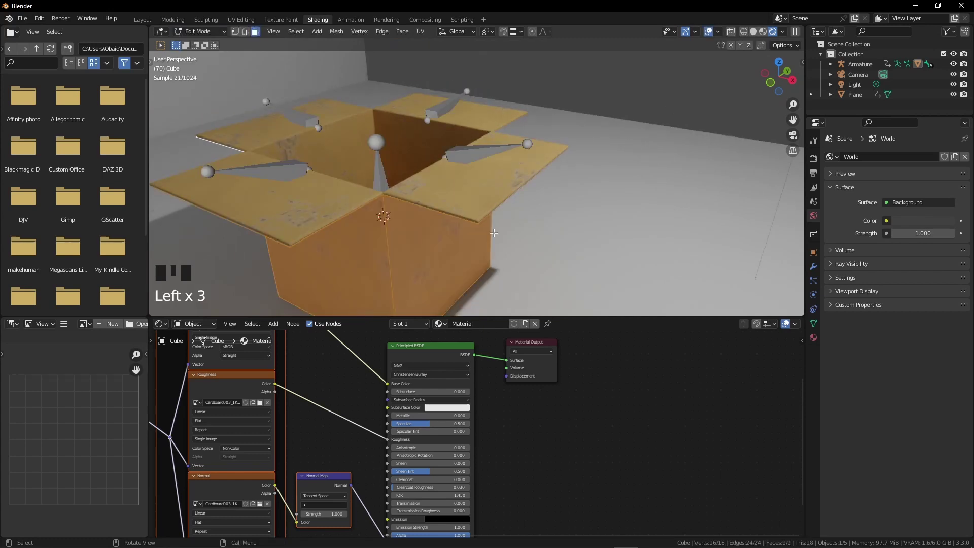
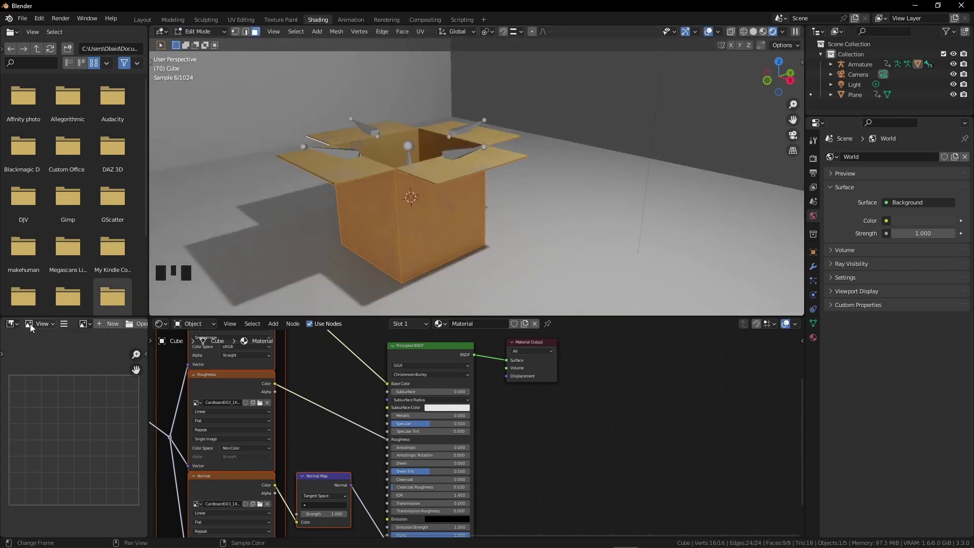
left_click_drag(16, 326, 62, 406)
scroll("down", 3)
Select all faces and re-unwrap so the cardboard texture lays across sides and flaps
key("a")
key("s")
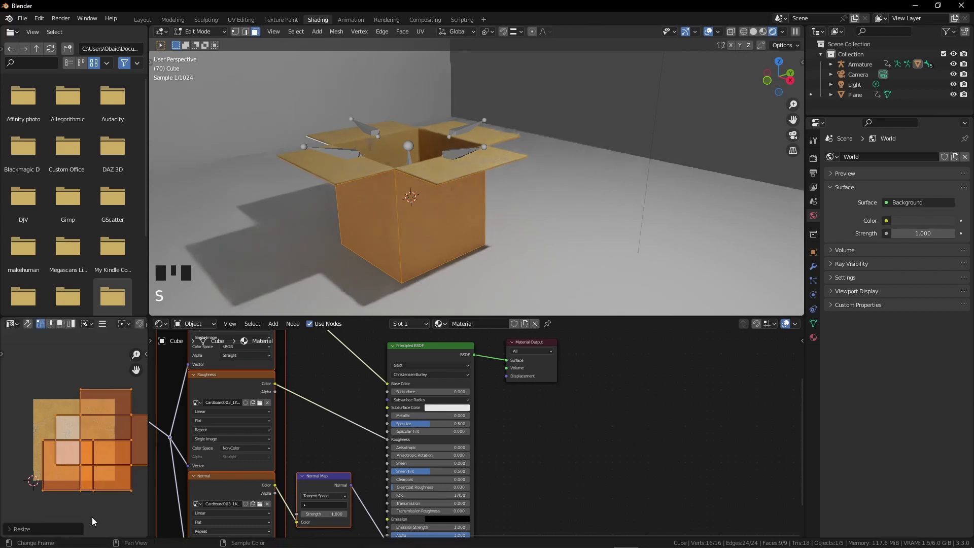
scroll("up", 3)
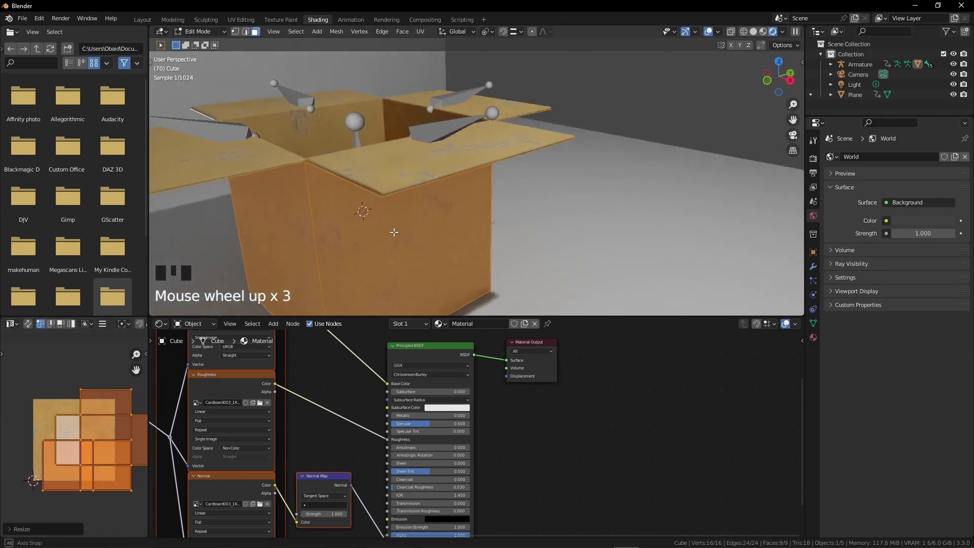